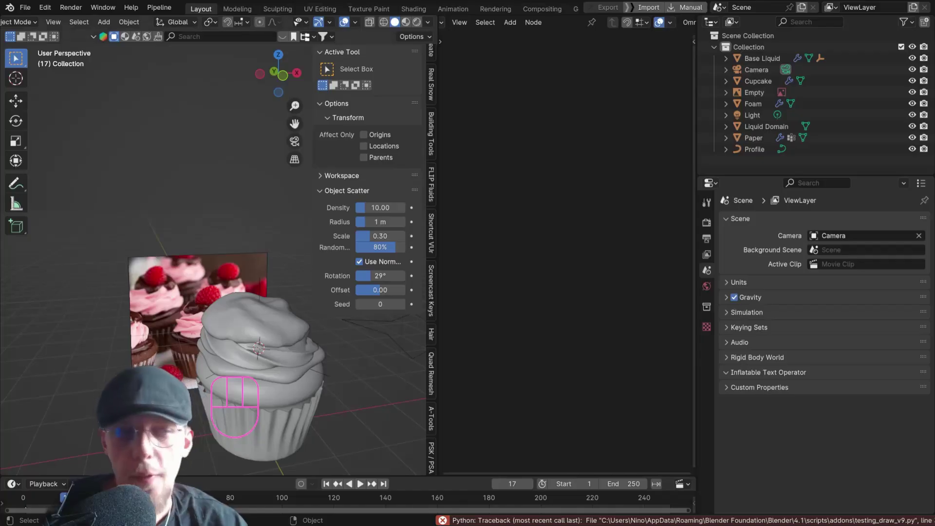
- Add a new cube to the scene and move it off to the left of the cupcake
drag(197, 315, 238, 303)
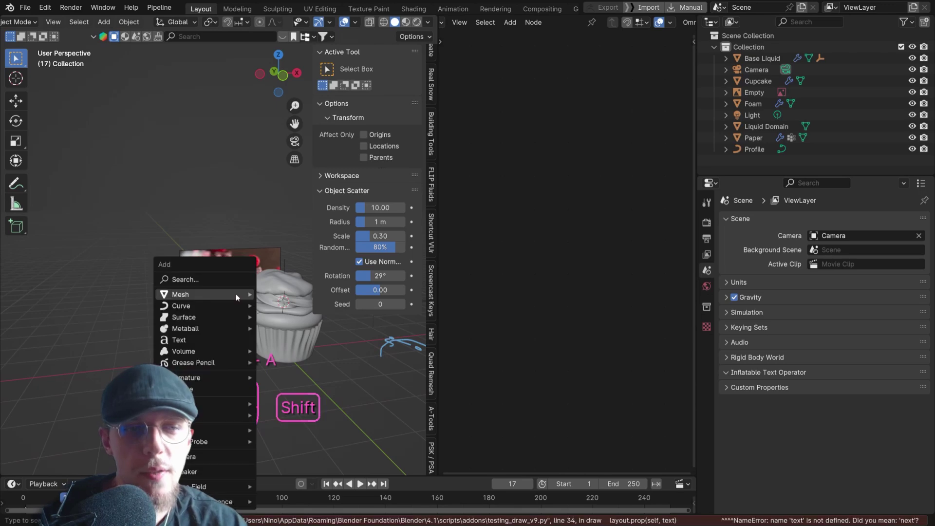
key(shift+a)
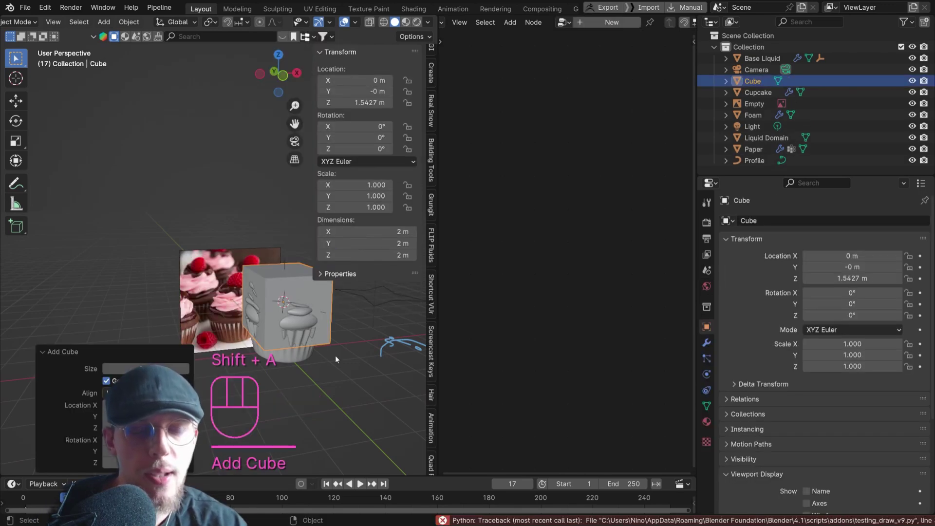
key(g)
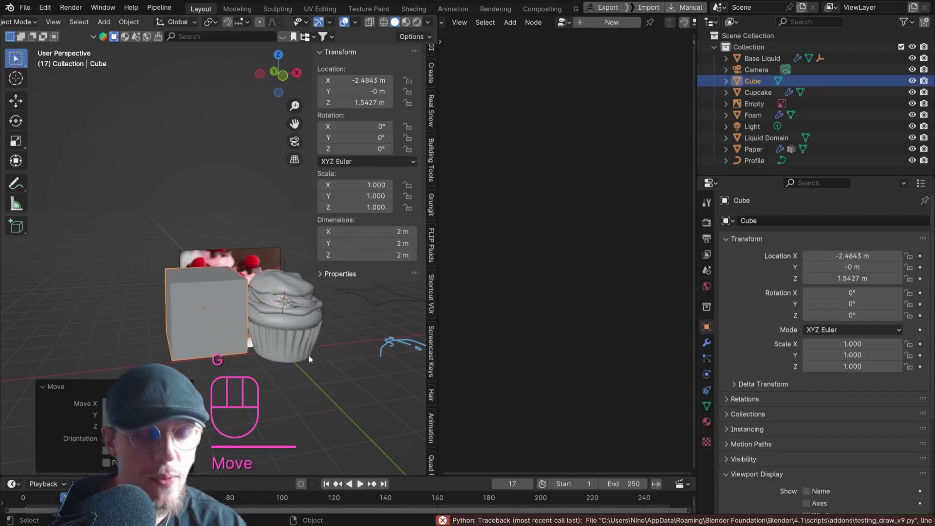
- Scale the cube down to about 0.305 and enter Edit Mode on it
key(s)
middle_click(234, 288)
middle_click(227, 280)
drag(273, 312, 248, 315)
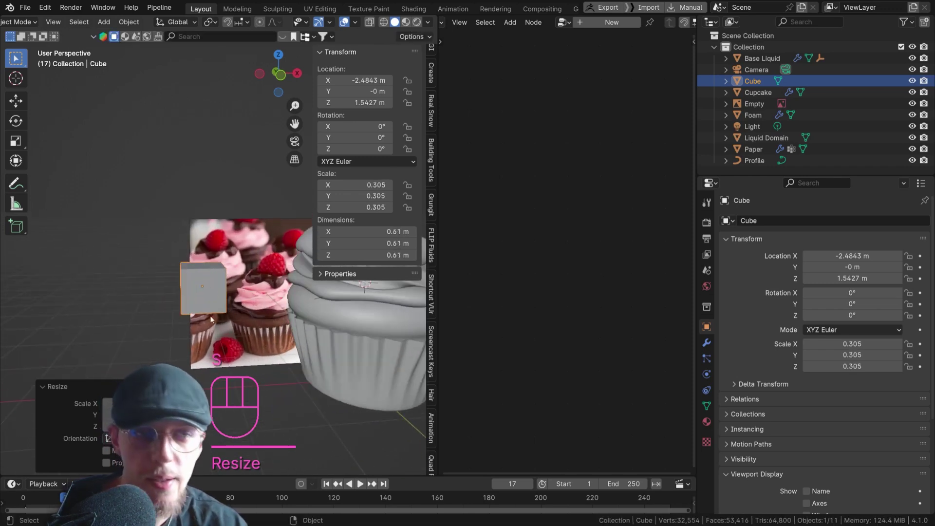
drag(209, 313, 214, 275)
key(Tab)
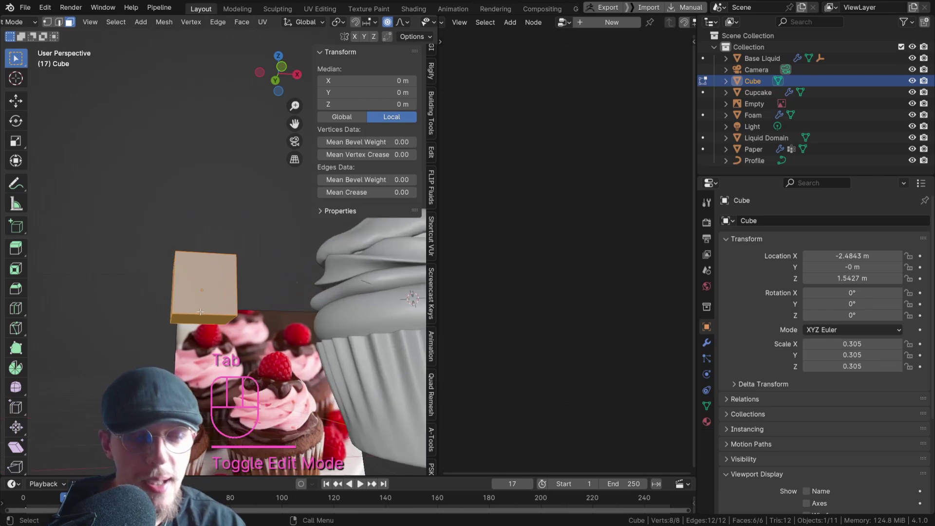
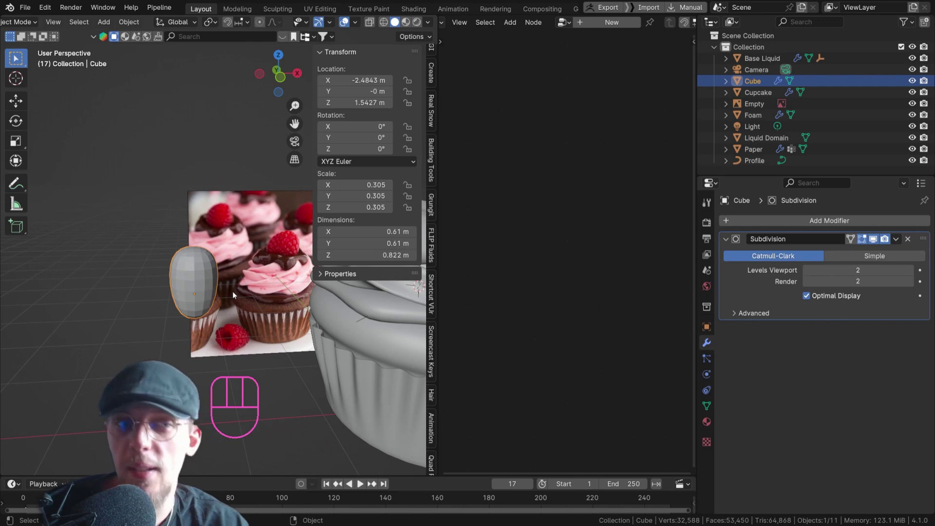
- Scale the subdivided cube's vertices with proportional falloff into a rounded egg-like blob
key(Tab)
key(a)
key(s)
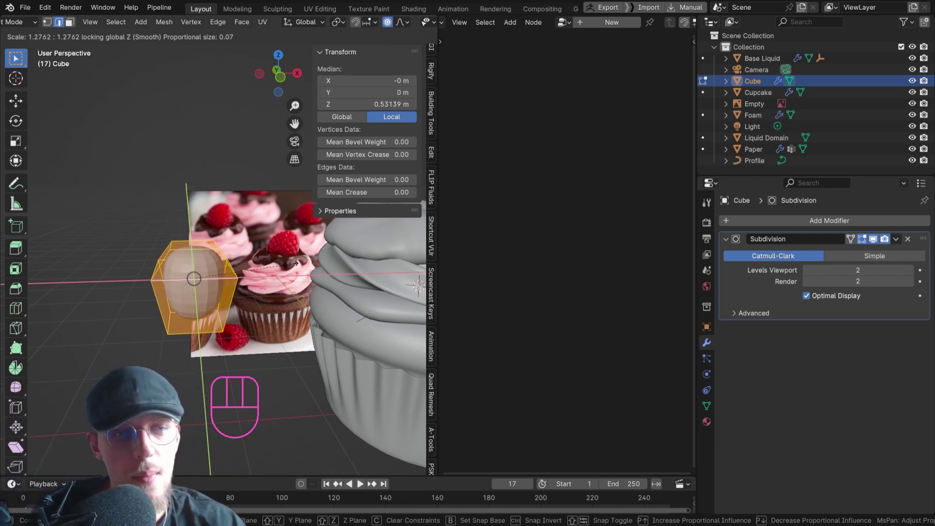
drag(284, 307, 306, 392)
key(3)
drag(313, 379, 319, 362)
key(s)
middle_click(318, 360)
- Return to Object Mode and shade the blob smooth
key(Tab)
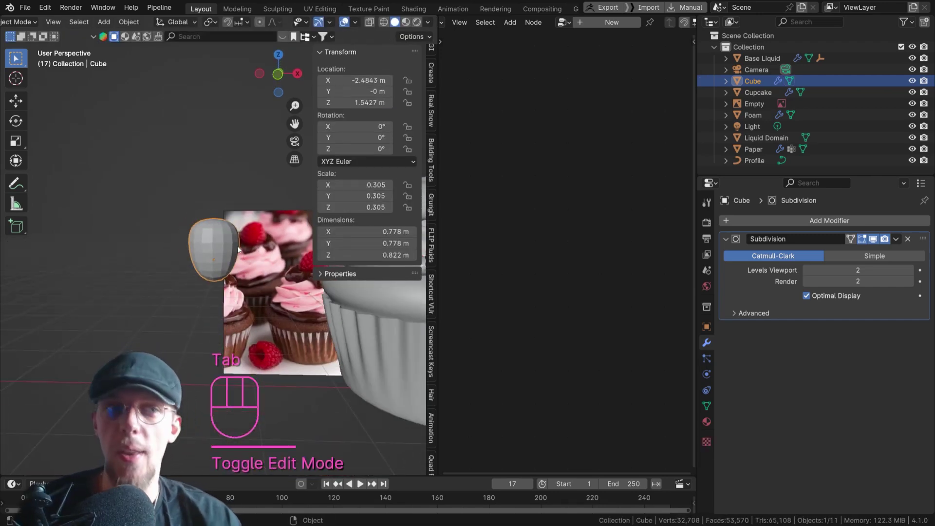
drag(234, 253, 239, 287)
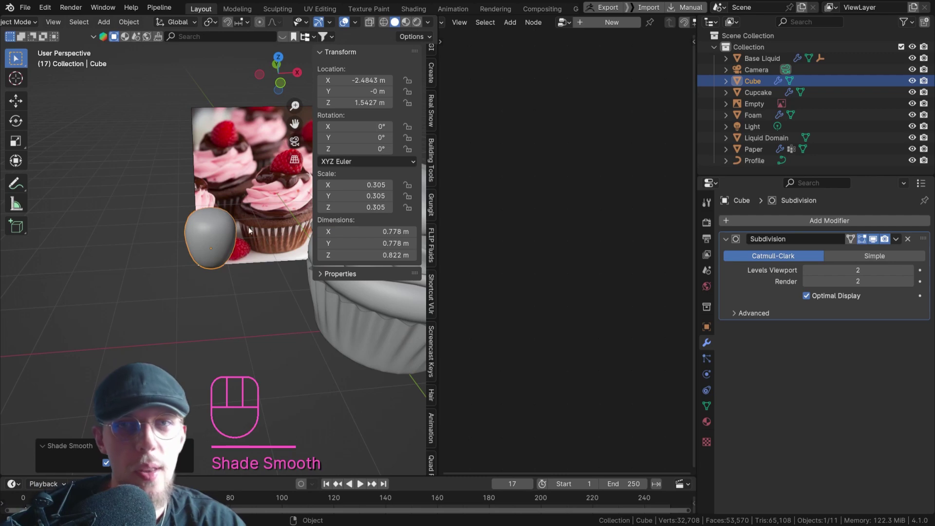
- Create a new Geometry Nodes tree on the blob and frame the view on it near the cupcake
click(598, 19)
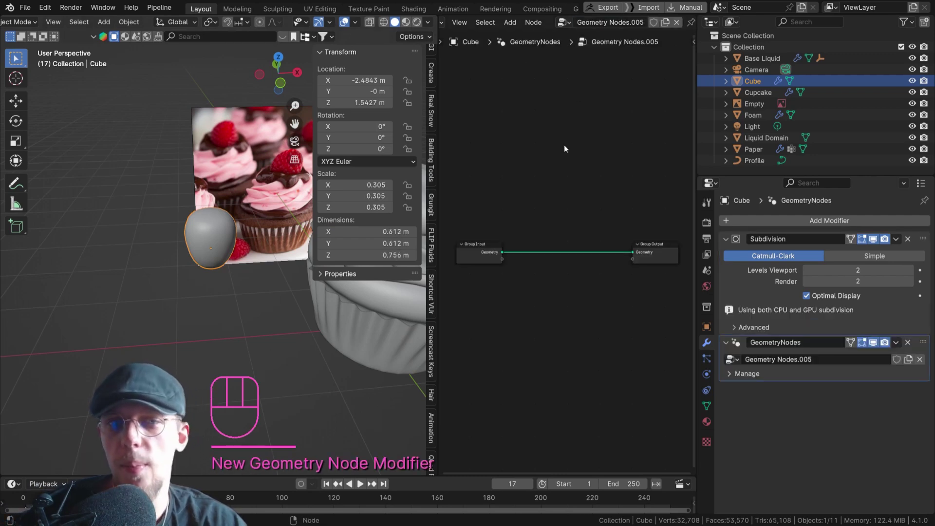
click(566, 146)
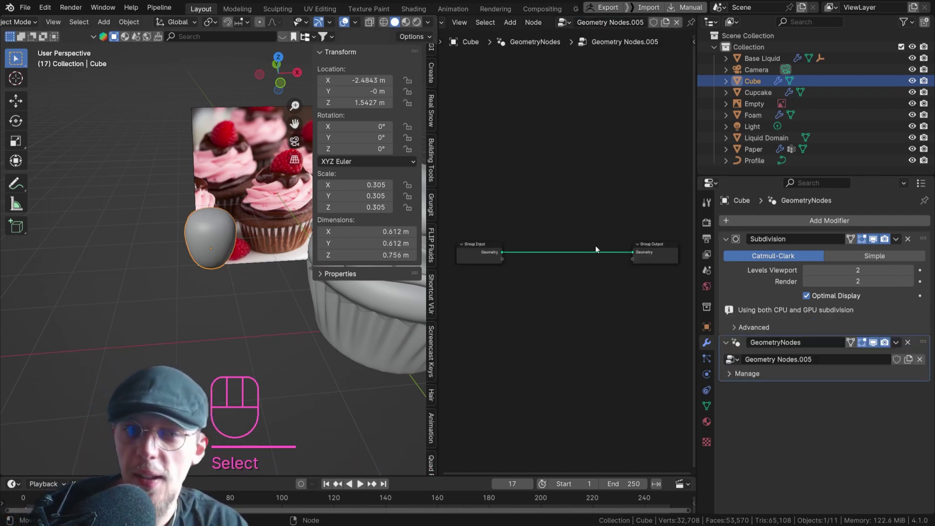
key(Home)
drag(278, 234, 235, 239)
middle_click(244, 242)
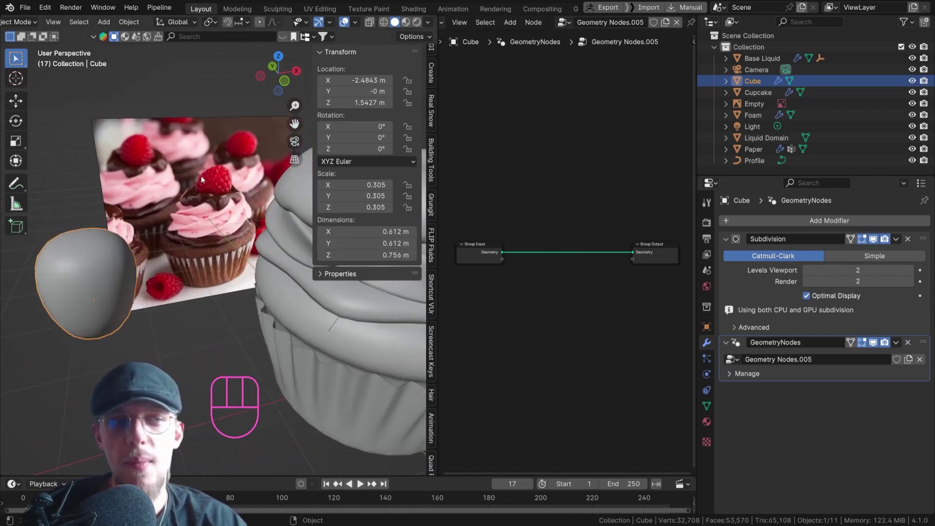
drag(114, 288, 150, 289)
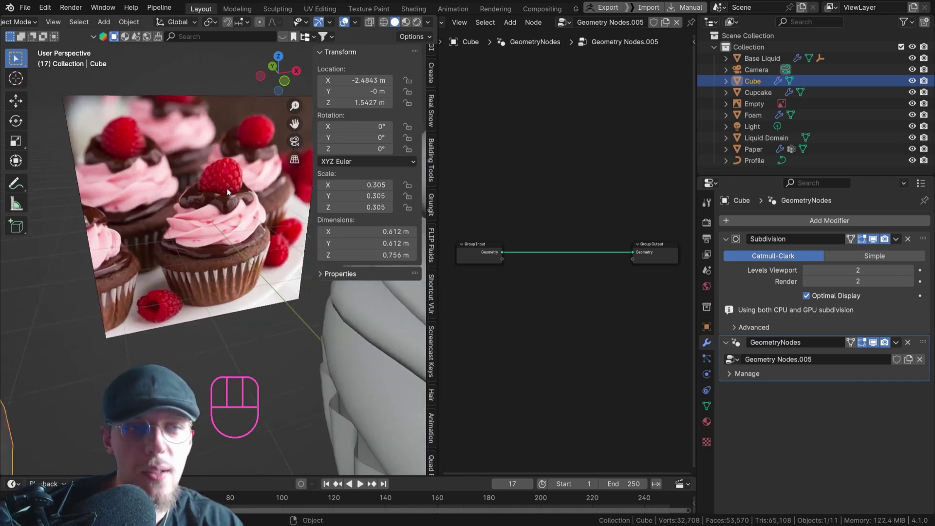
- Zoom into the node tree around the input-to-output link, ready to insert nodes
key(d)
click(276, 158)
key(d)
key(d)
drag(165, 280, 221, 243)
drag(154, 294, 204, 253)
middle_click(190, 257)
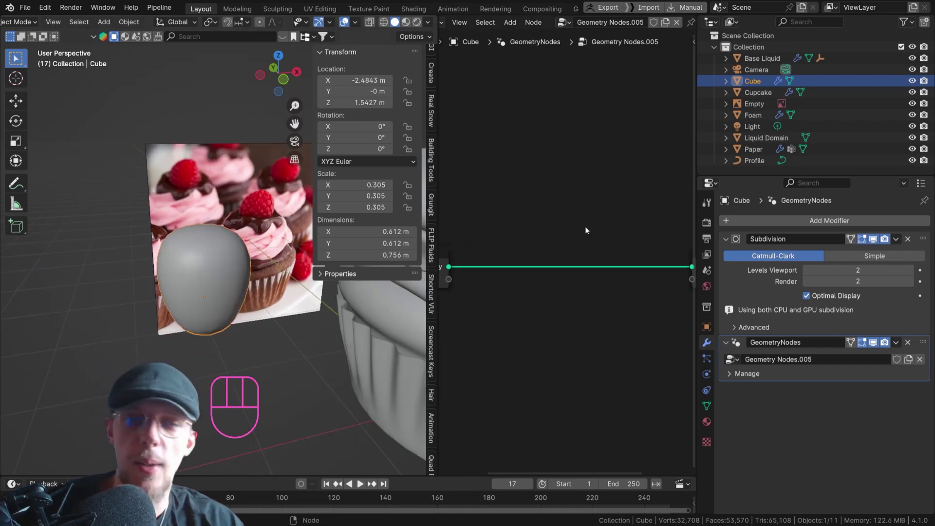
- Scatter points over the blob with Distribute Points on Faces and instance 0.25 cubes on them
key(shift+a)
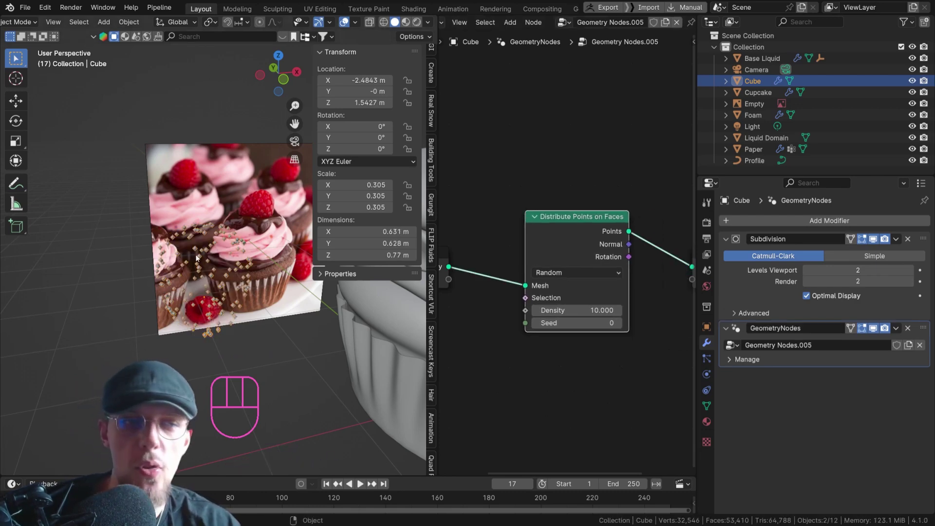
middle_click(554, 232)
drag(556, 222, 529, 247)
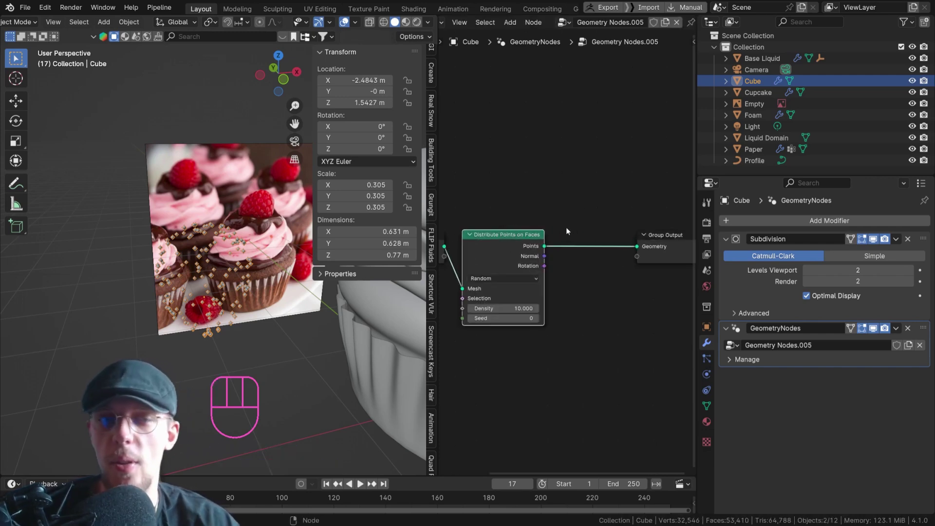
key(shift+a)
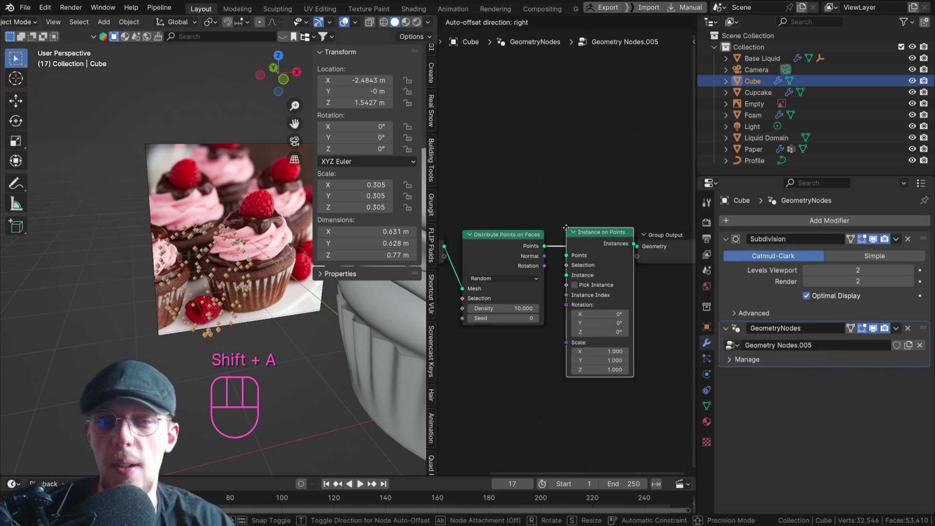
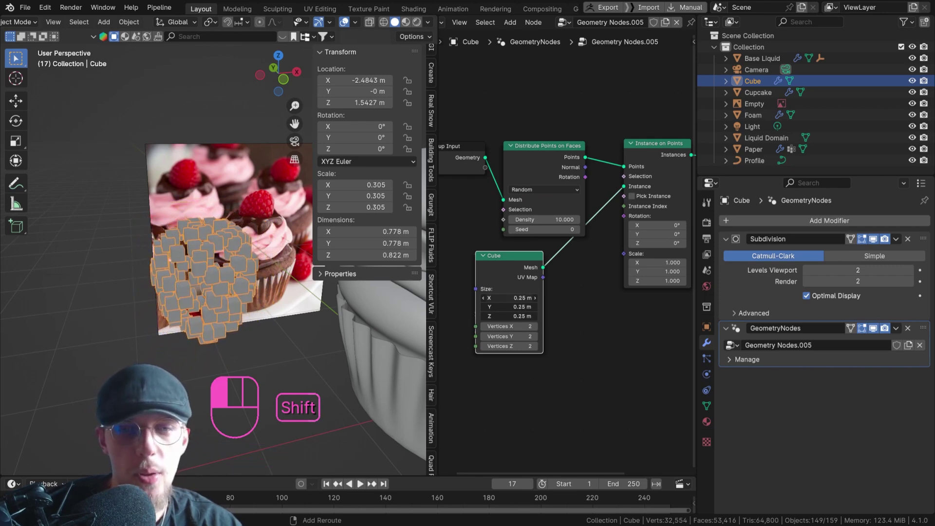
- Insert a Subdivision Surface node after the Cube node to round the instances
click(301, 191)
key(shift+a)
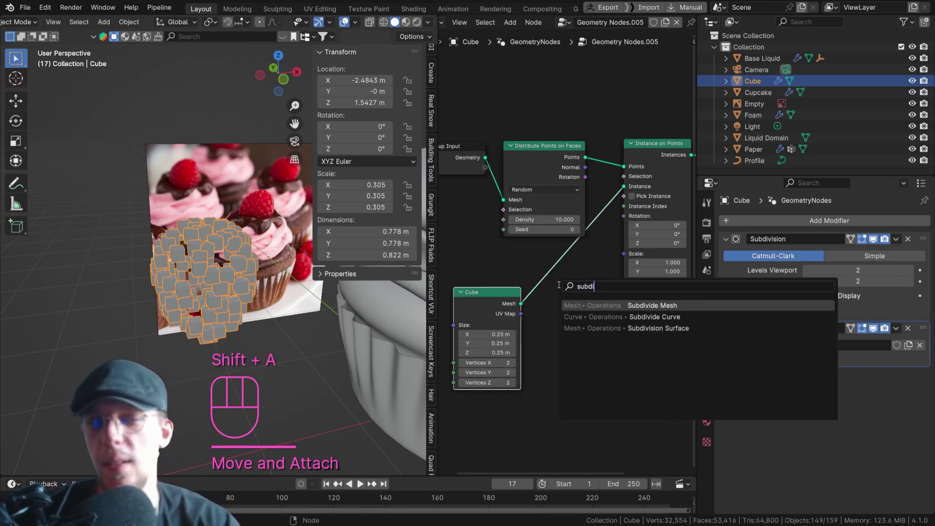
key(Down)
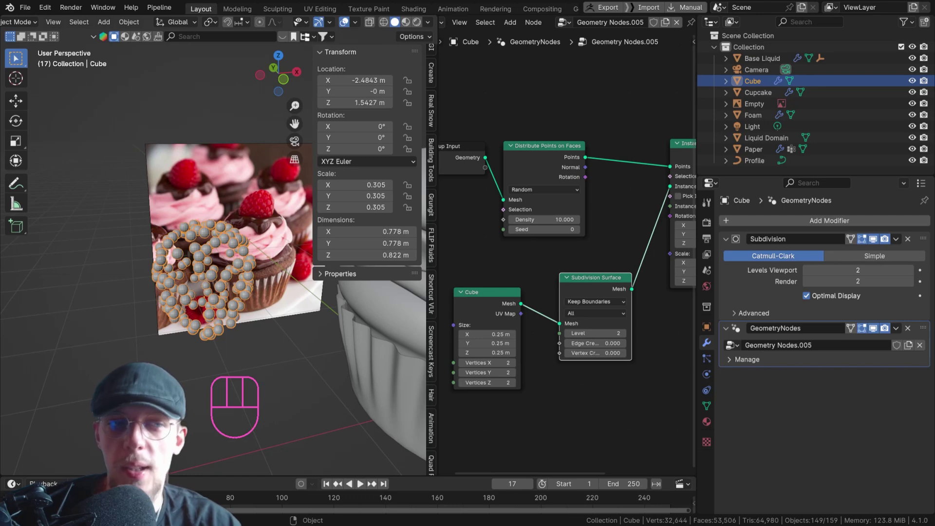
drag(287, 238, 278, 283)
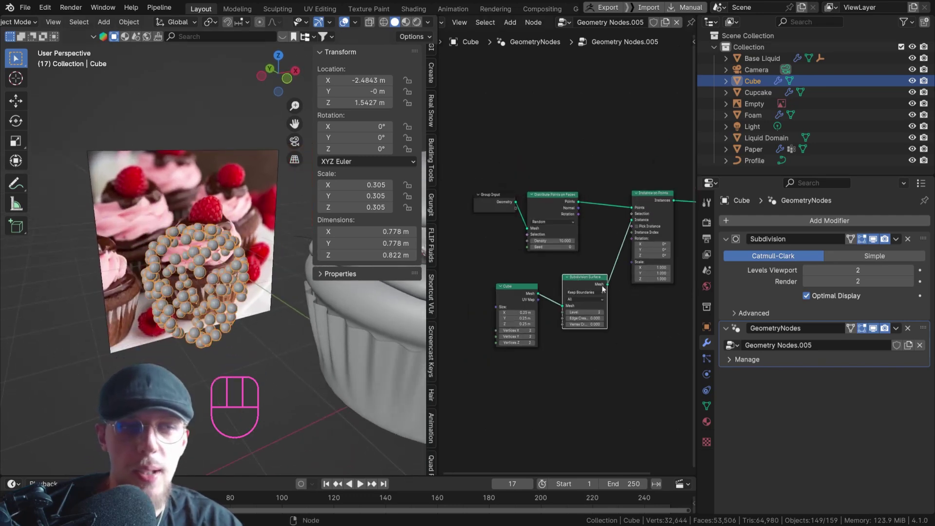
drag(612, 286, 544, 296)
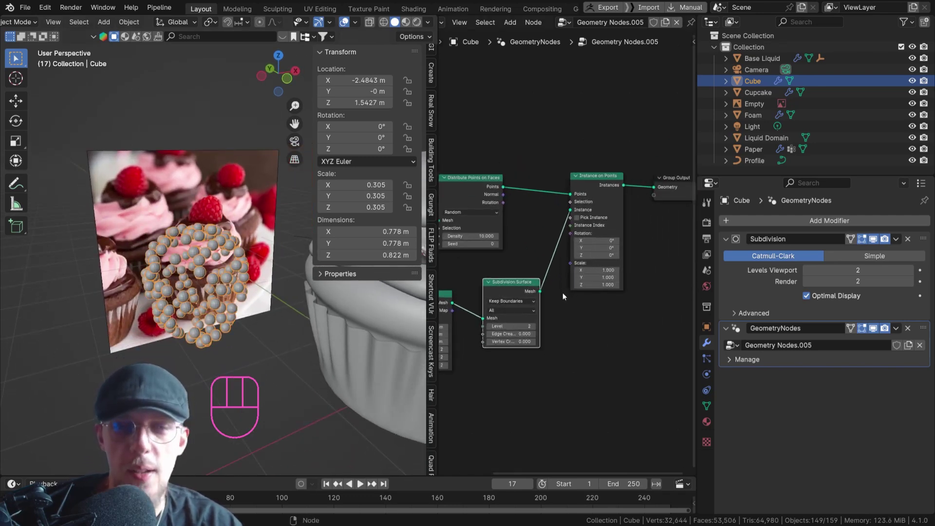
- Add a Set Shade Smooth node before Instance on Points so the beads render smooth
key(shift+a)
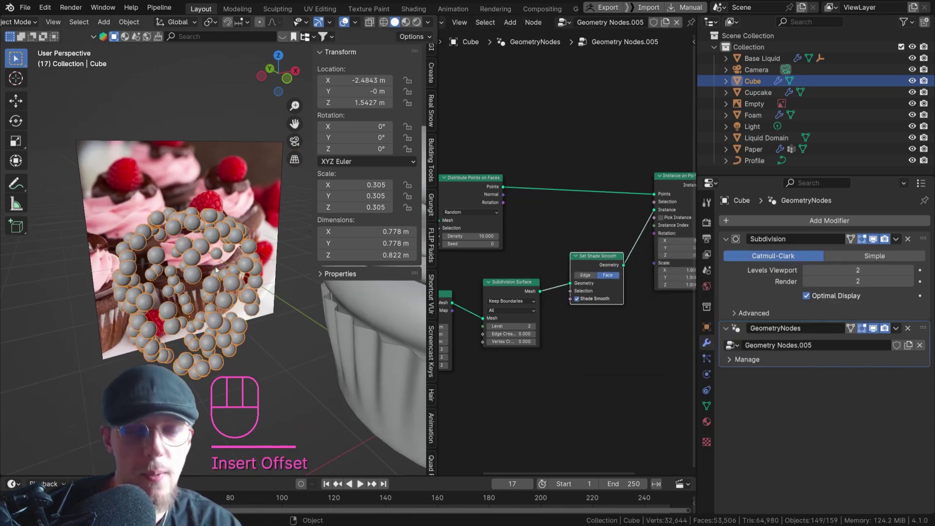
drag(210, 265, 205, 272)
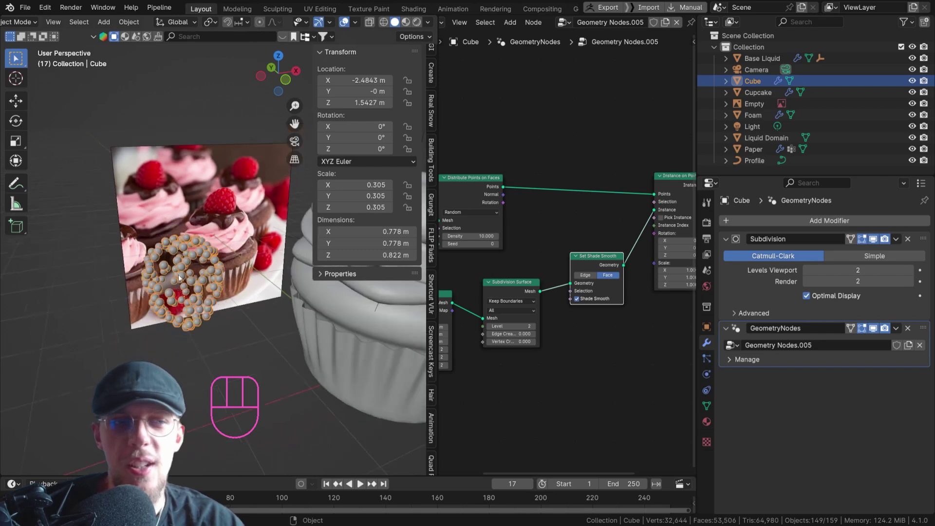
drag(185, 272, 179, 280)
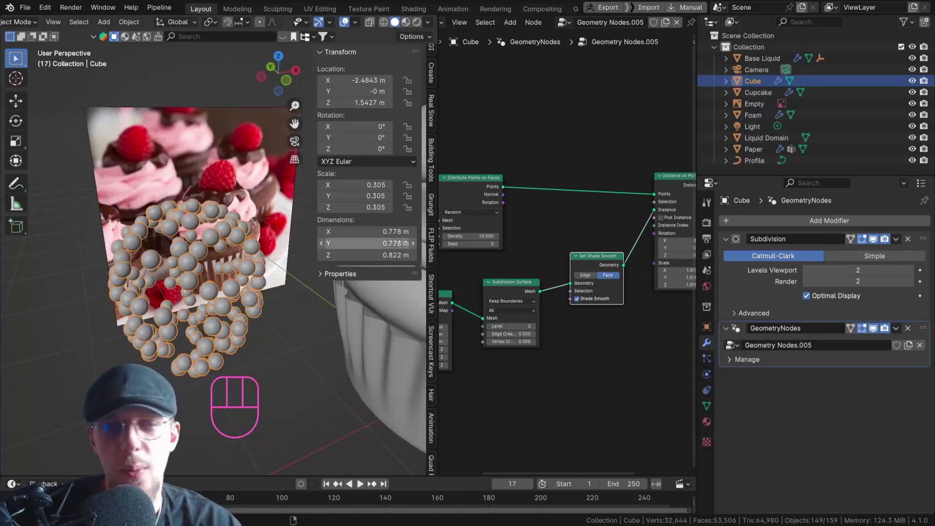
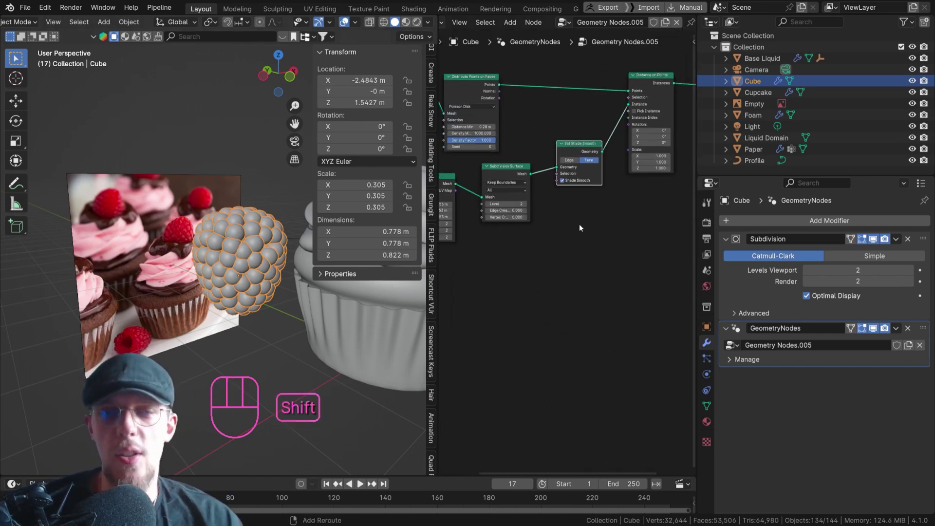
- Add a Random Value node (Float, 0 to 1) below Set Shade Smooth
key(shift+a)
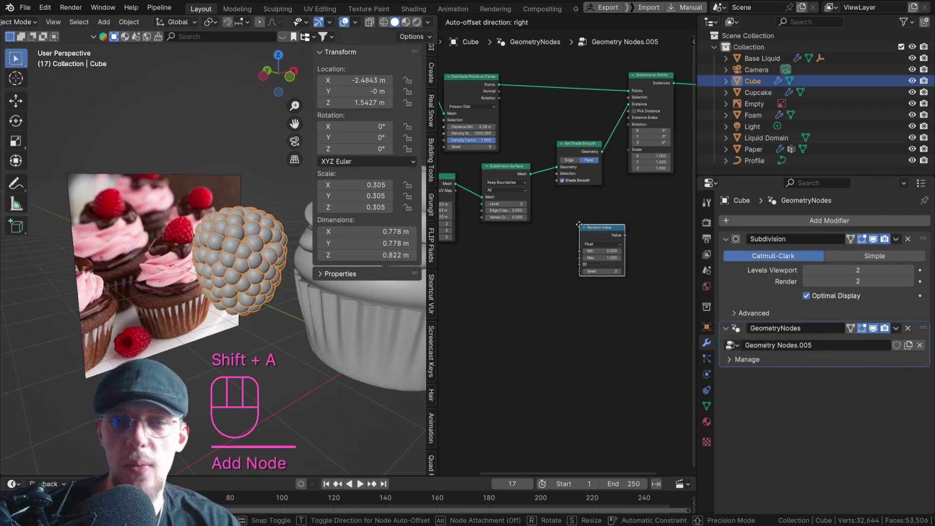
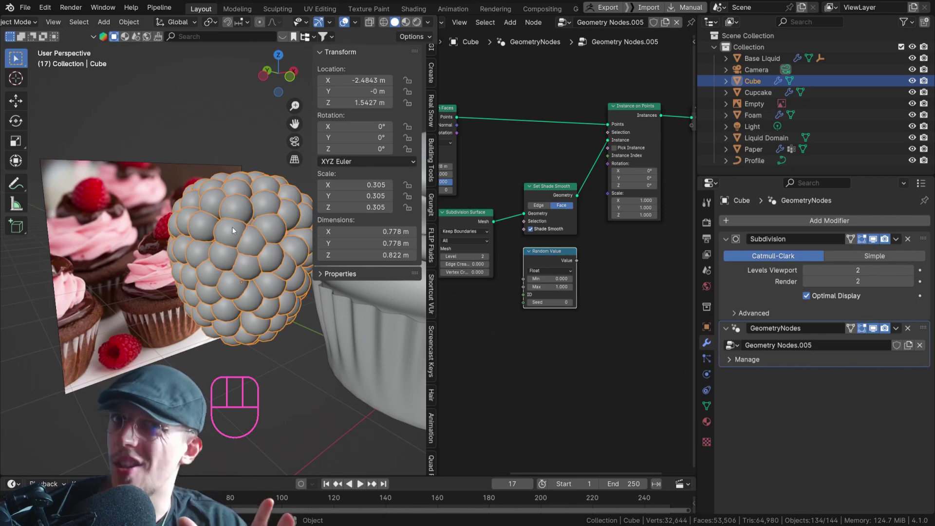
middle_click(567, 256)
middle_click(595, 199)
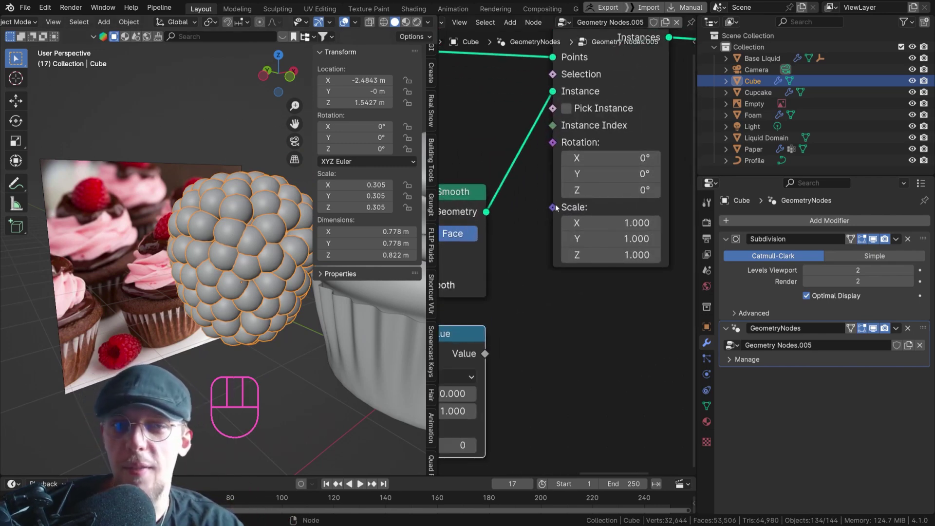
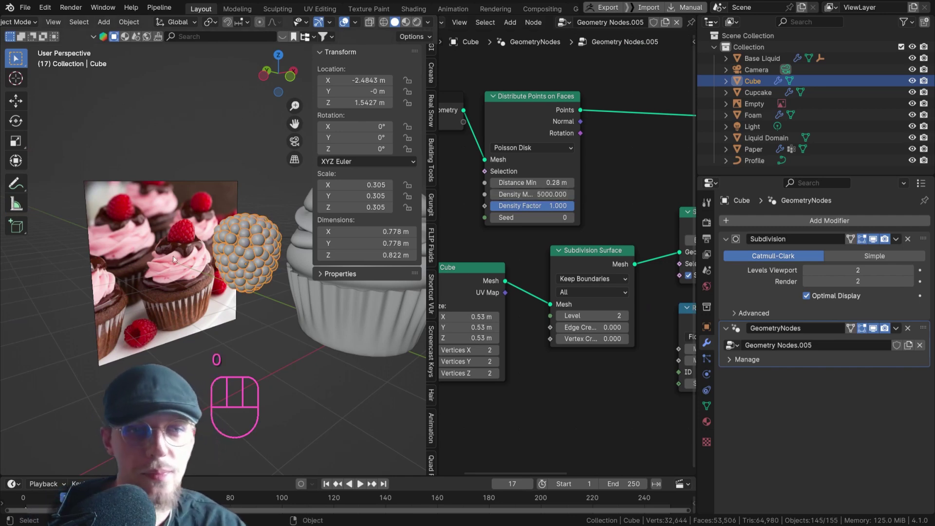
- Raise the Distribute Points on Faces seed step by step to 18 for a new sphere arrangement
drag(195, 240, 129, 252)
click(573, 215)
click(573, 215)
click(574, 215)
click(573, 215)
click(573, 215)
click(573, 216)
click(573, 215)
click(573, 216)
click(573, 215)
click(573, 215)
click(573, 215)
click(573, 216)
click(573, 215)
click(573, 215)
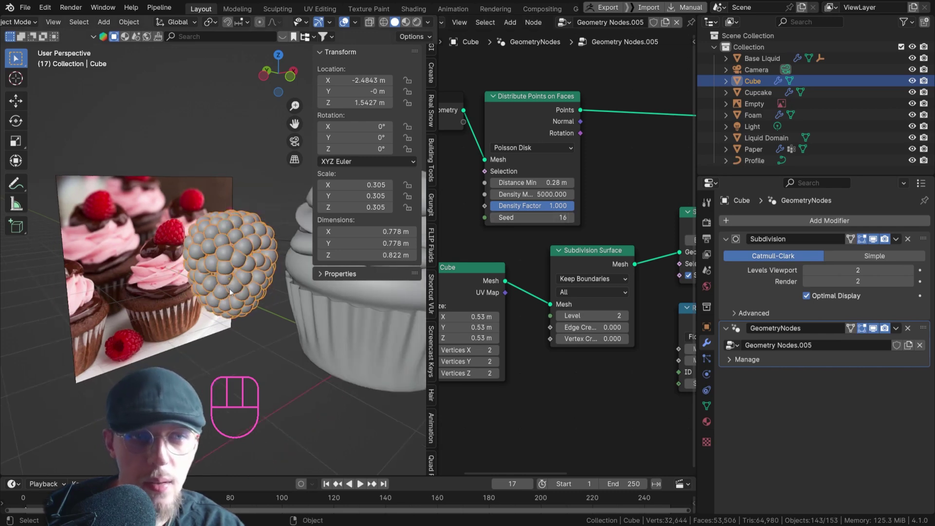
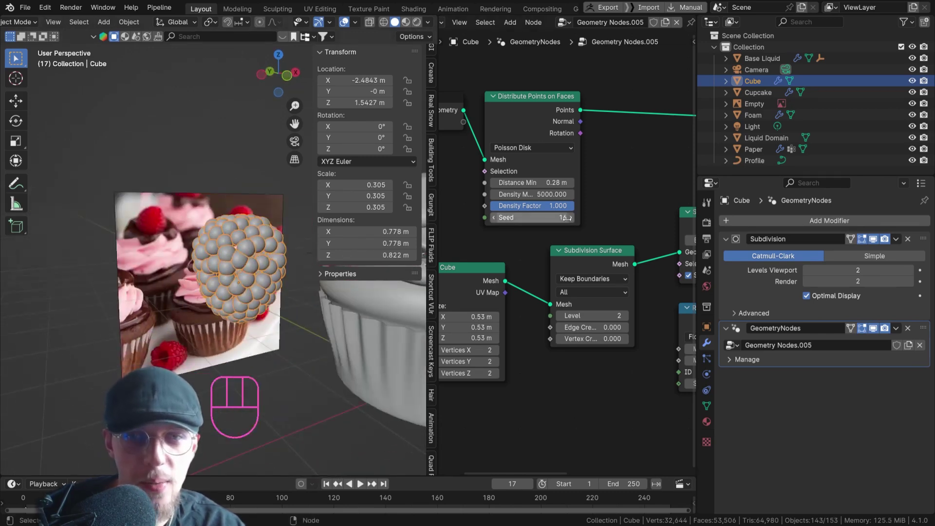
click(572, 217)
click(572, 217)
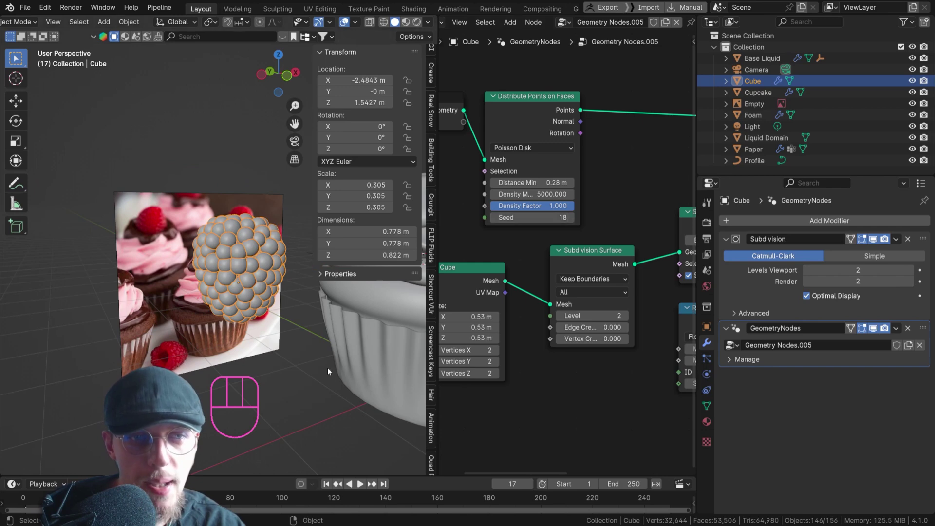
drag(254, 305, 252, 312)
click(255, 285)
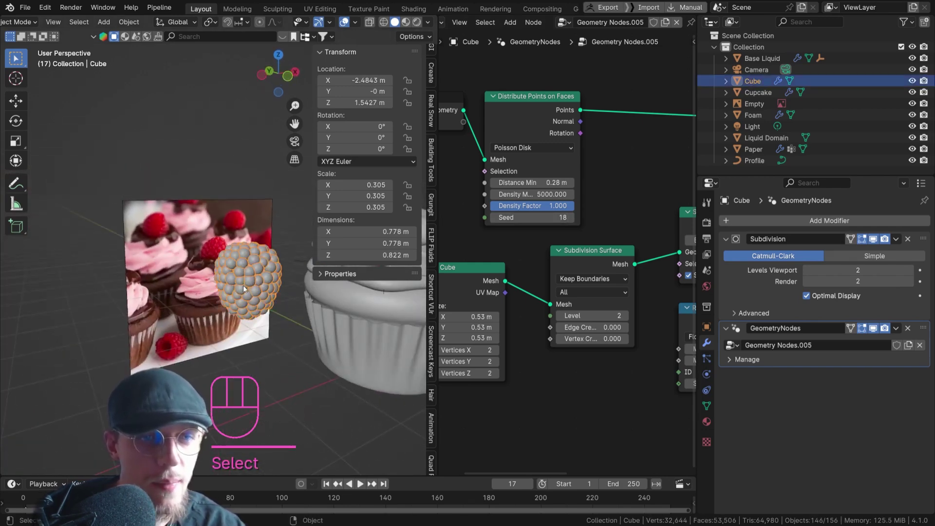
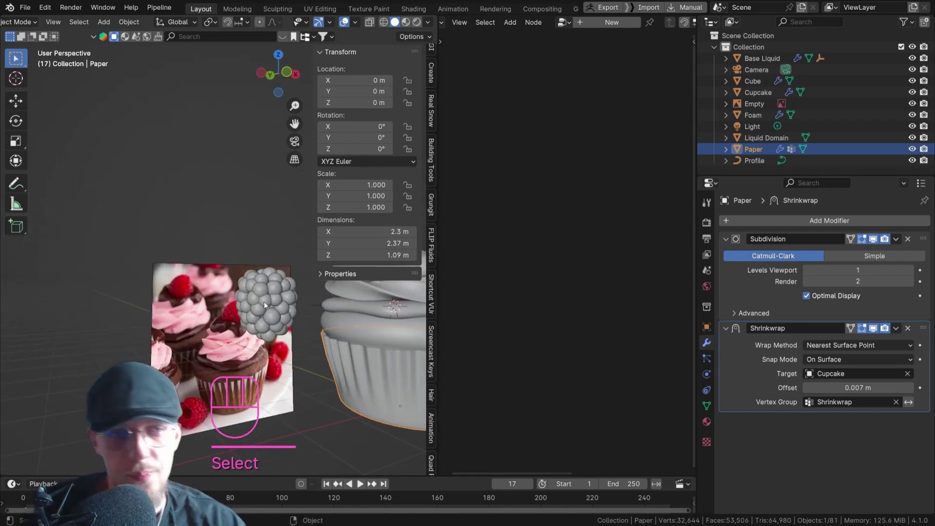
- Set Distance Min to 0.29 m and the base Cube node size to 0.5 m
drag(254, 305, 302, 298)
drag(278, 264, 242, 225)
drag(261, 267, 283, 325)
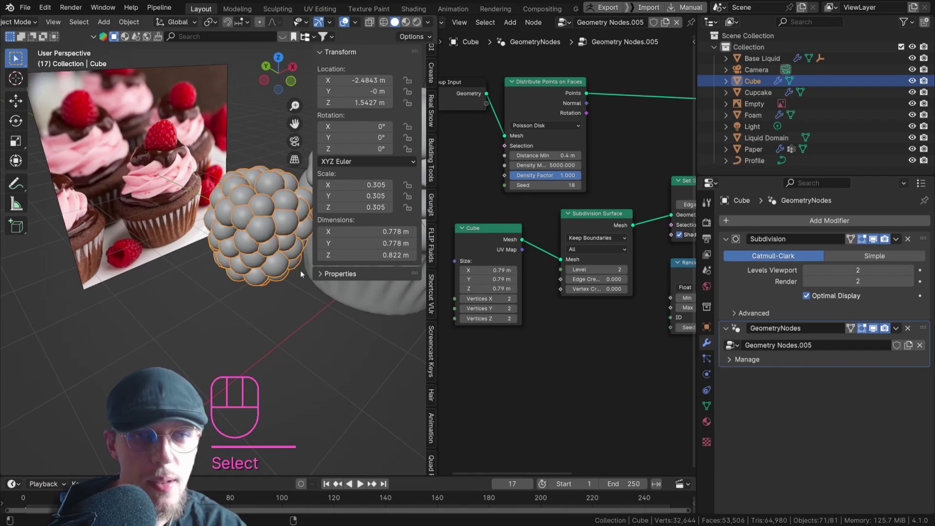
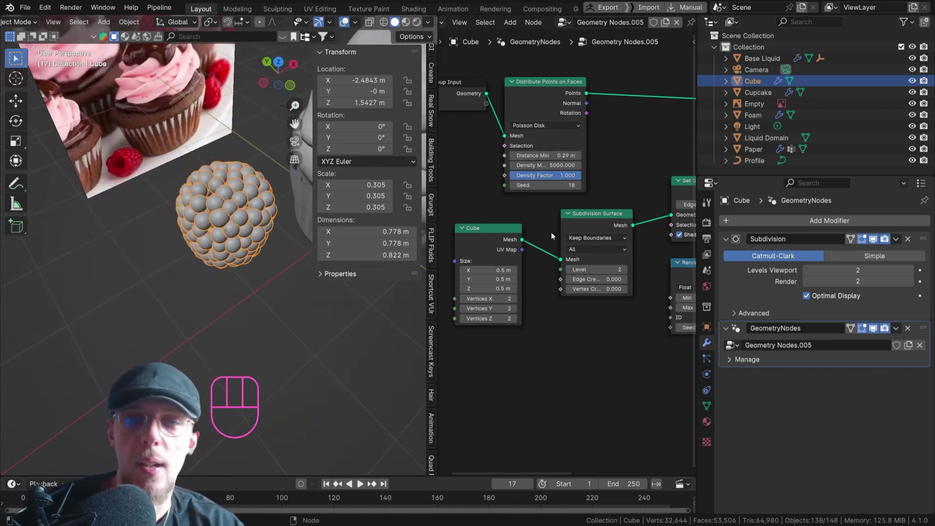
key(d)
click(123, 162)
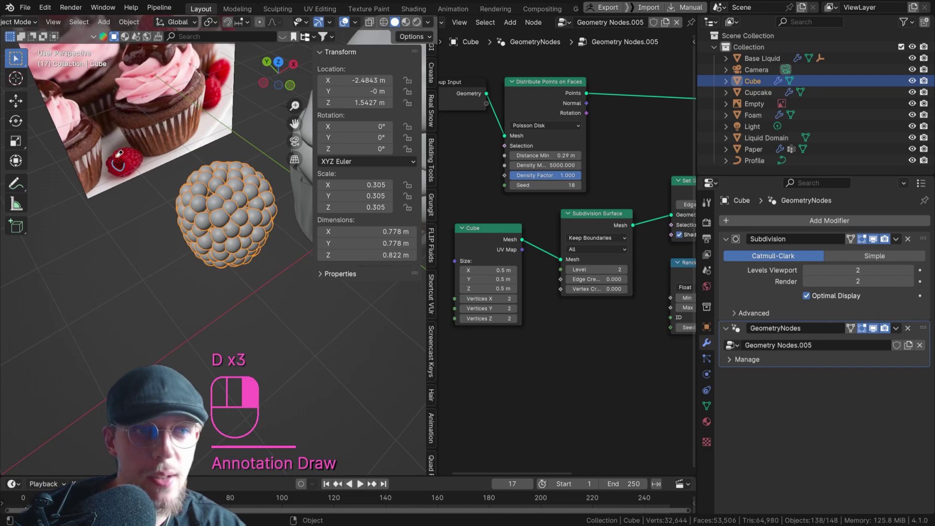
key(d)
drag(205, 202, 198, 161)
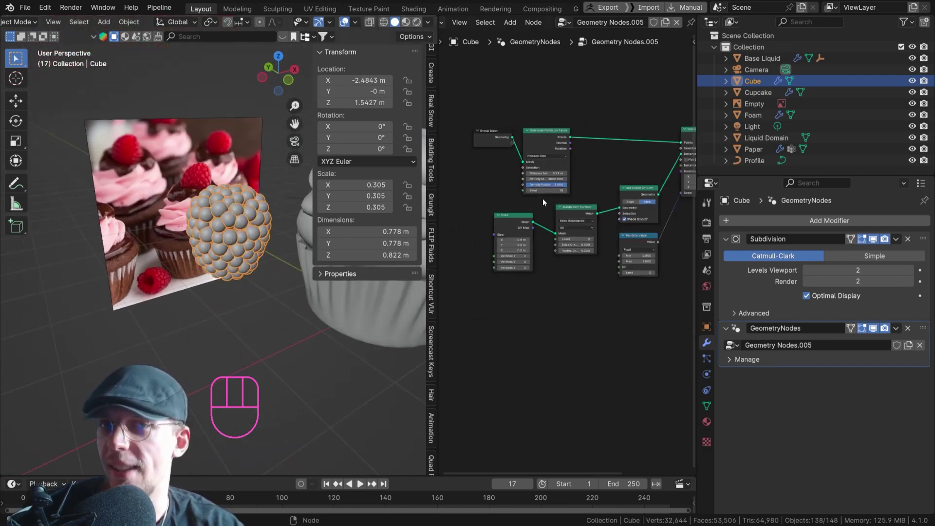
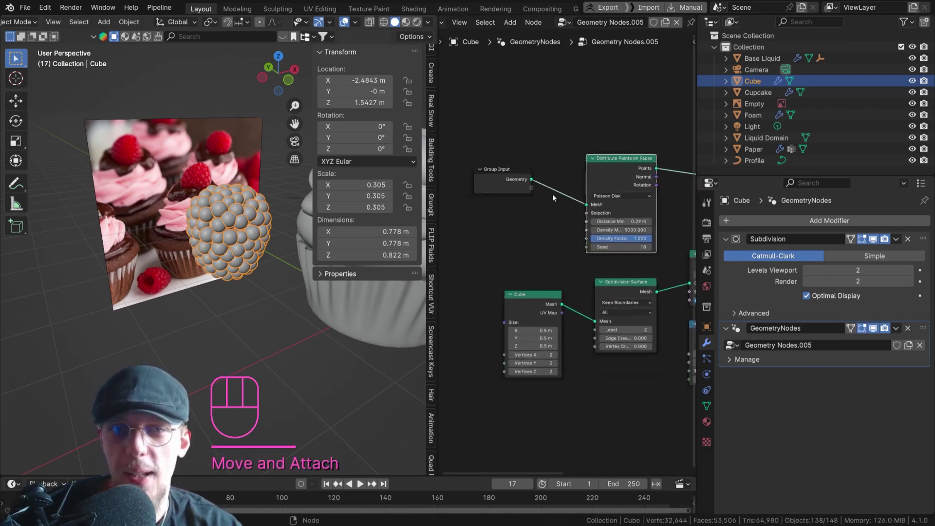
double_click(515, 177)
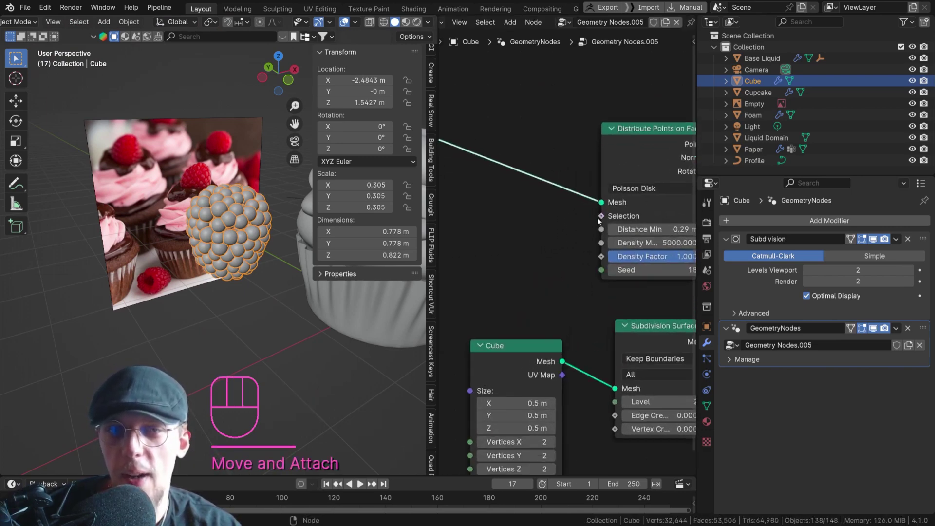
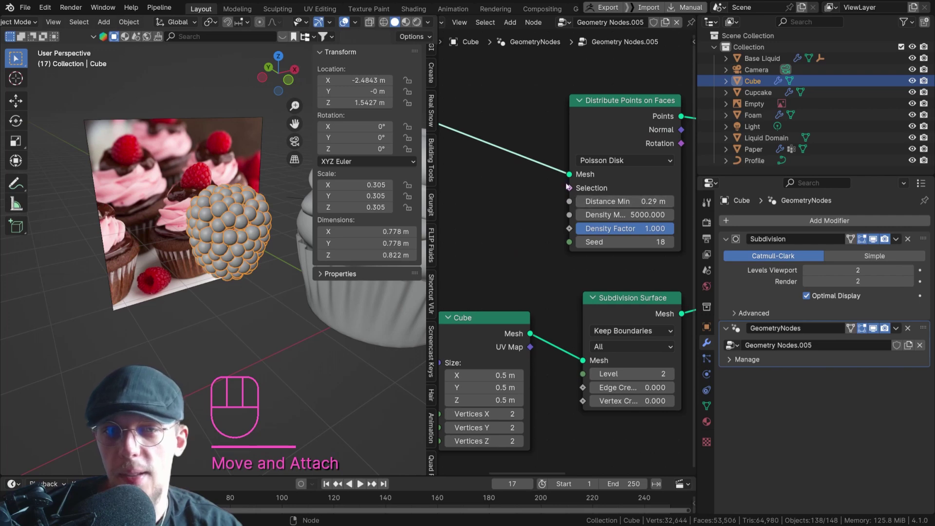
drag(571, 187, 553, 181)
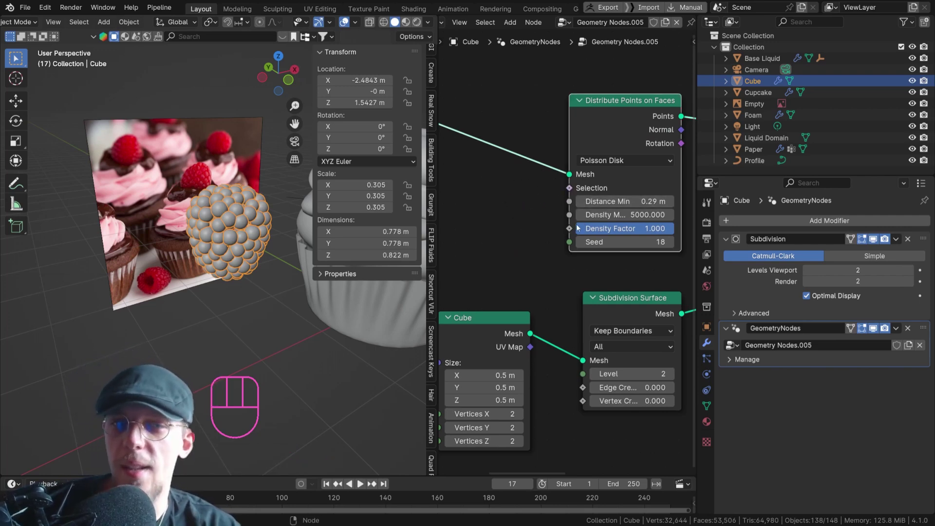
drag(515, 167, 589, 222)
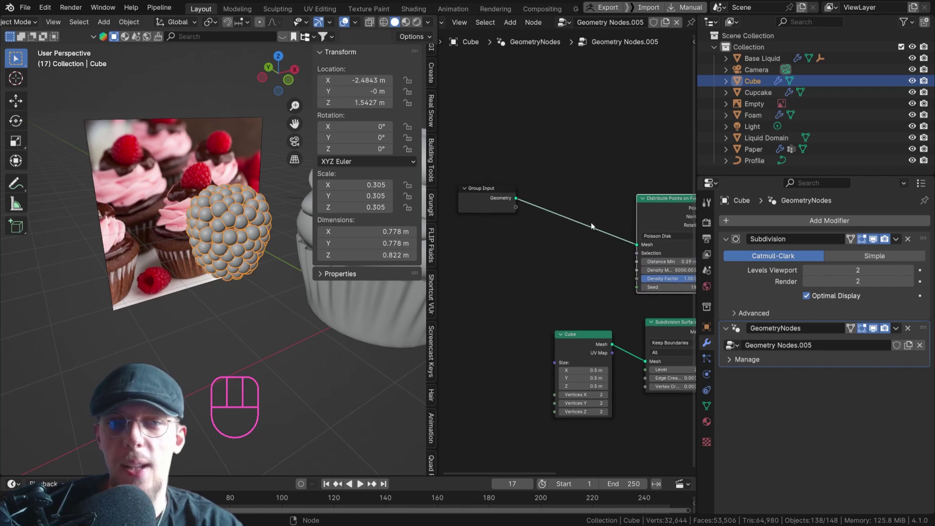
middle_click(583, 219)
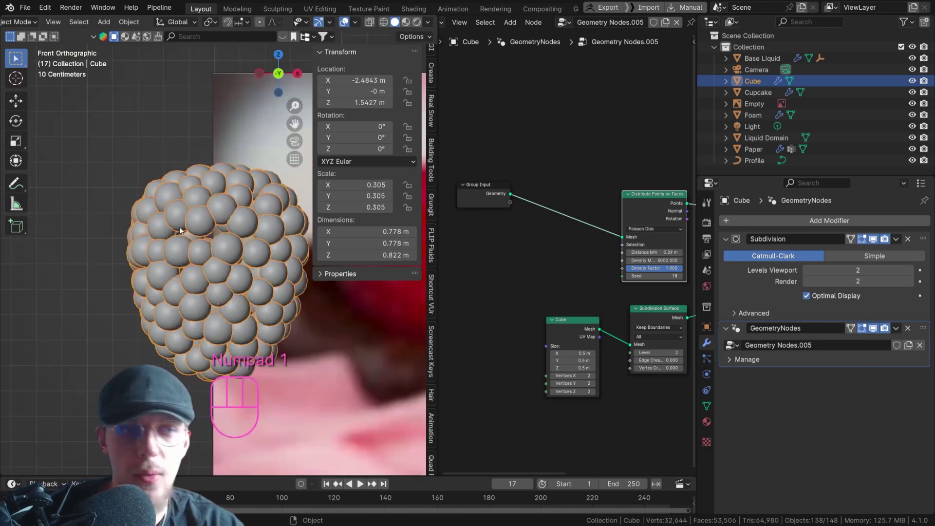
- In front view, sketch the raspberry's outline with the Annotate tool
key(KP_1)
middle_click(250, 220)
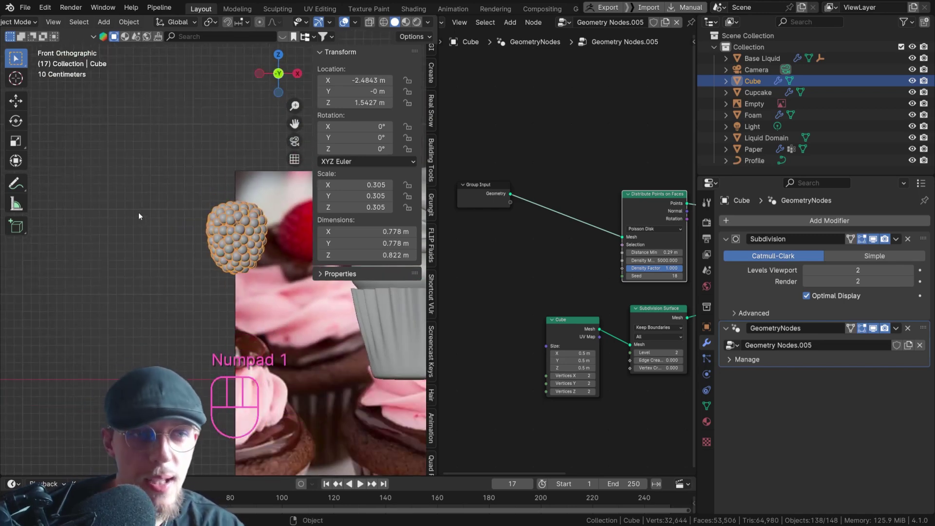
key(d)
drag(143, 214, 144, 211)
key(d)
drag(137, 214, 154, 196)
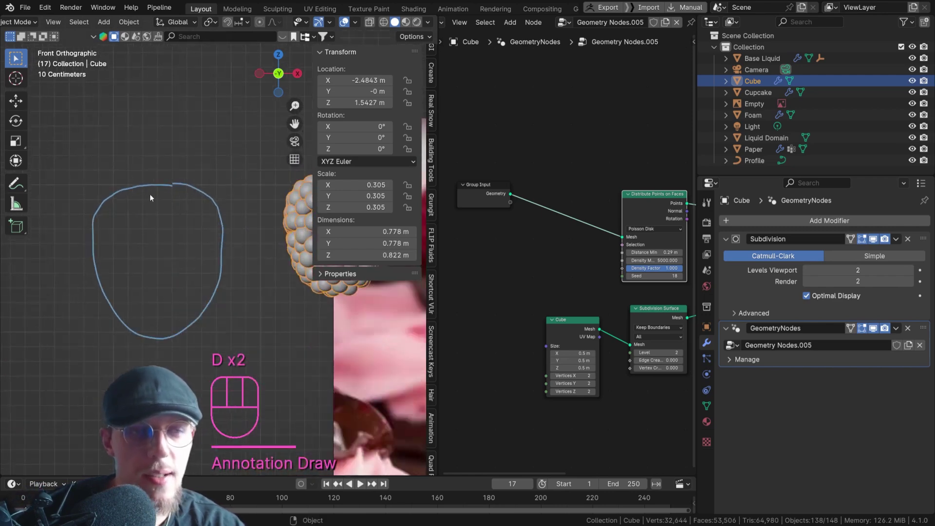
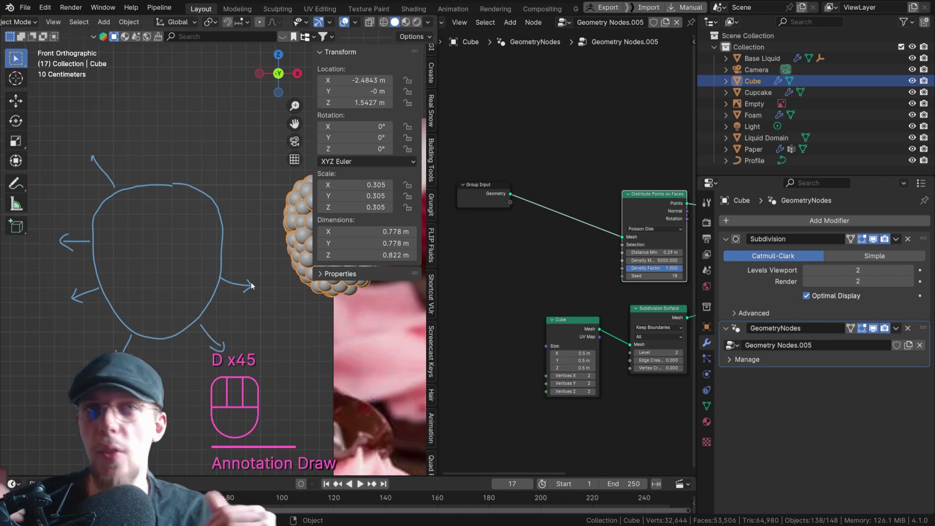
- Annotate several outward-pointing arrows around the outline for hair strands
key(d)
drag(226, 223, 253, 213)
drag(251, 209, 250, 221)
key(d)
key(d)
key(d)
drag(213, 194, 232, 161)
click(224, 163)
click(162, 182)
key(d)
key(d)
drag(157, 151, 160, 151)
key(BackSpace)
key(d)
drag(179, 157, 200, 148)
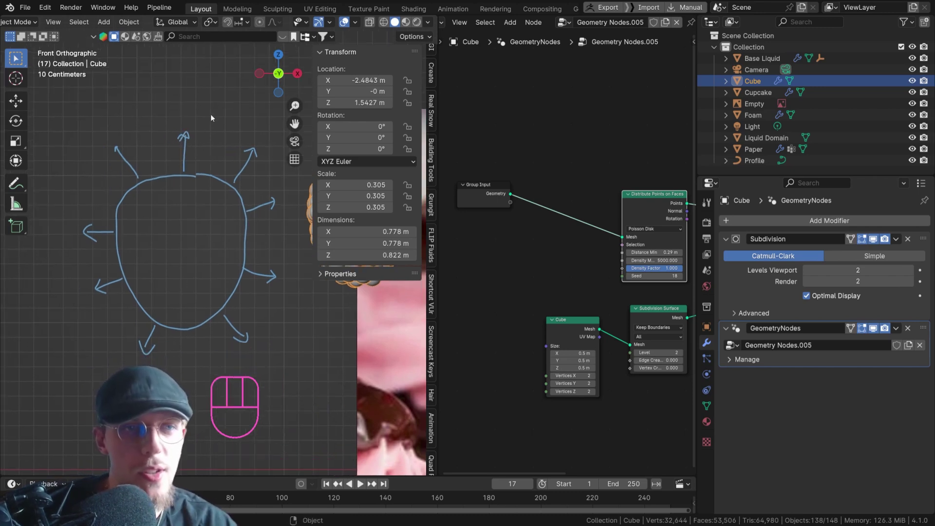
drag(187, 113, 158, 143)
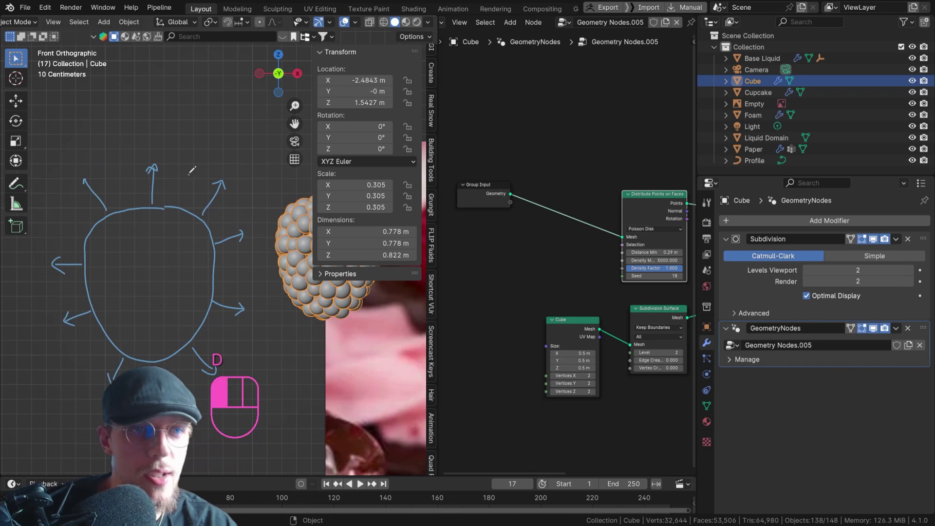
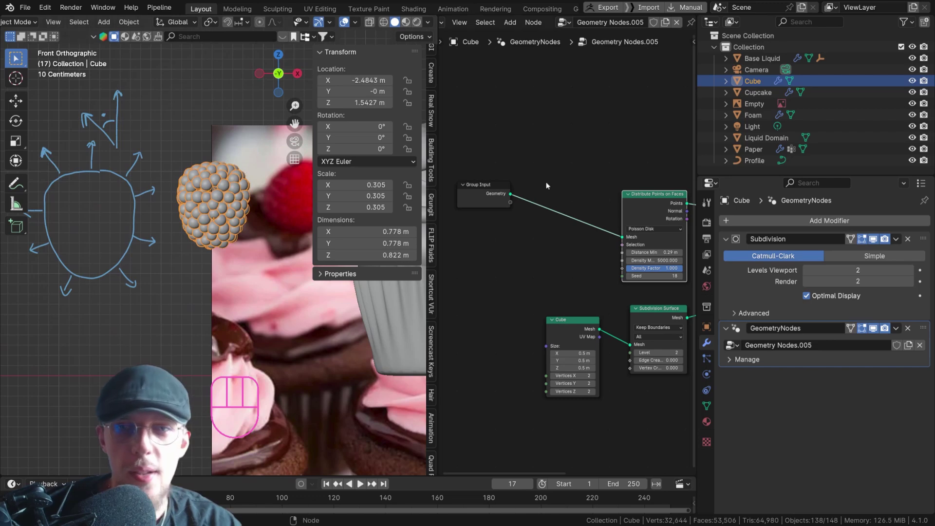
- Add Normal and Greater Than (Vector, Direction) nodes comparing against B (0,0,1) at 16.7°, feeding Distribute Points Selection
key(shift+a)
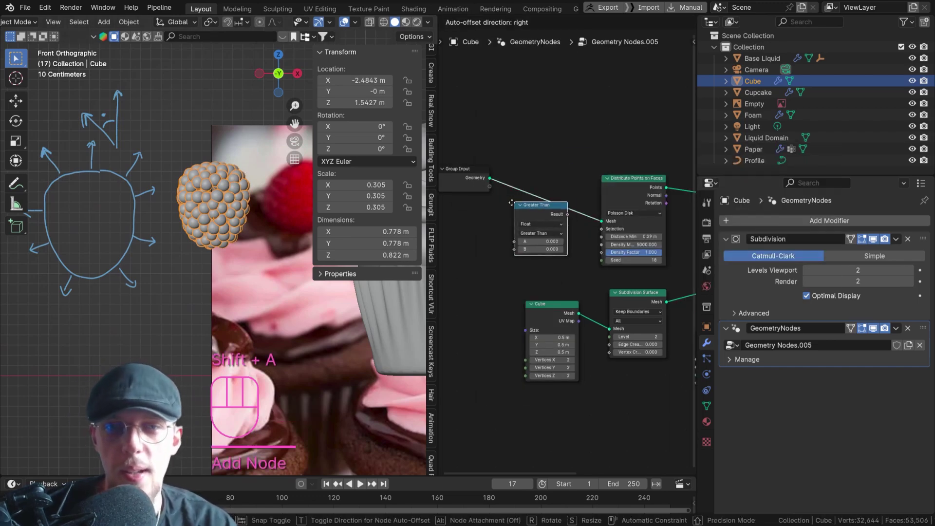
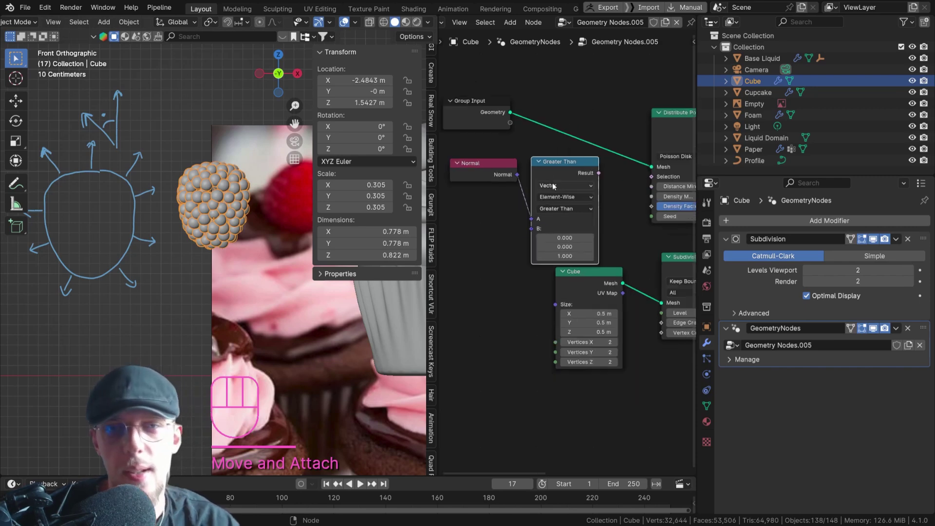
drag(582, 198, 553, 299)
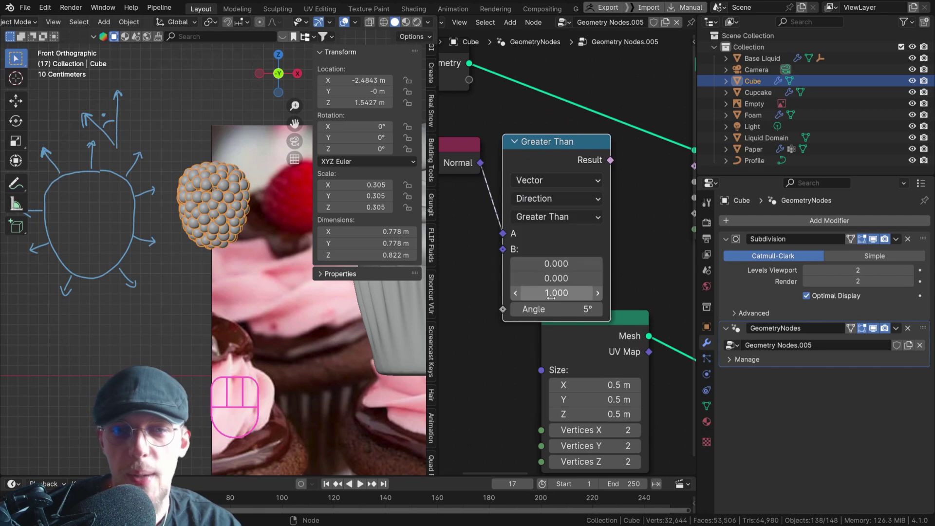
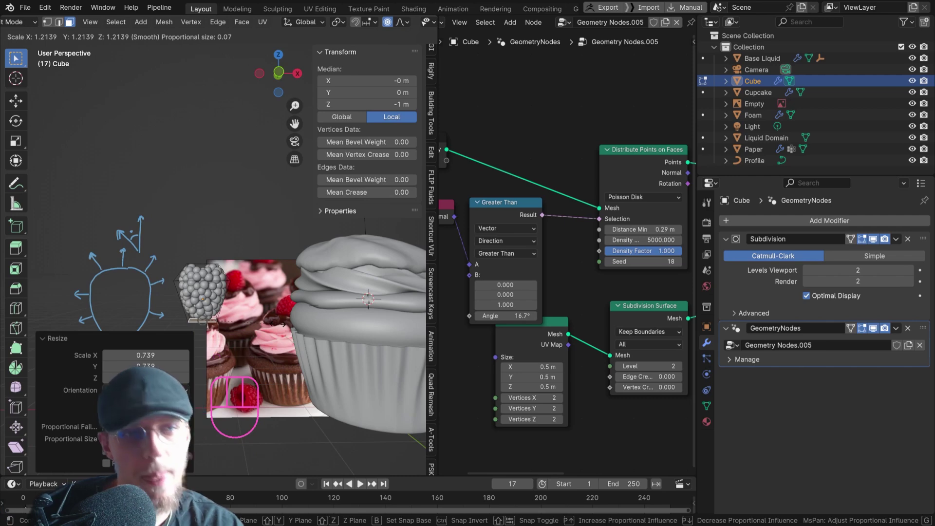
- Exit Edit Mode and bring the Instance on Points and Group Output nodes into view
key(Tab)
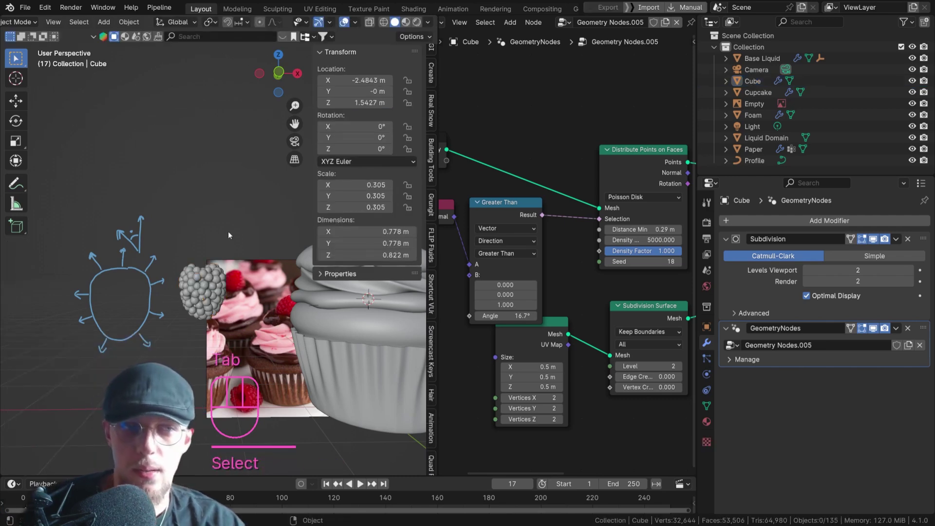
middle_click(222, 273)
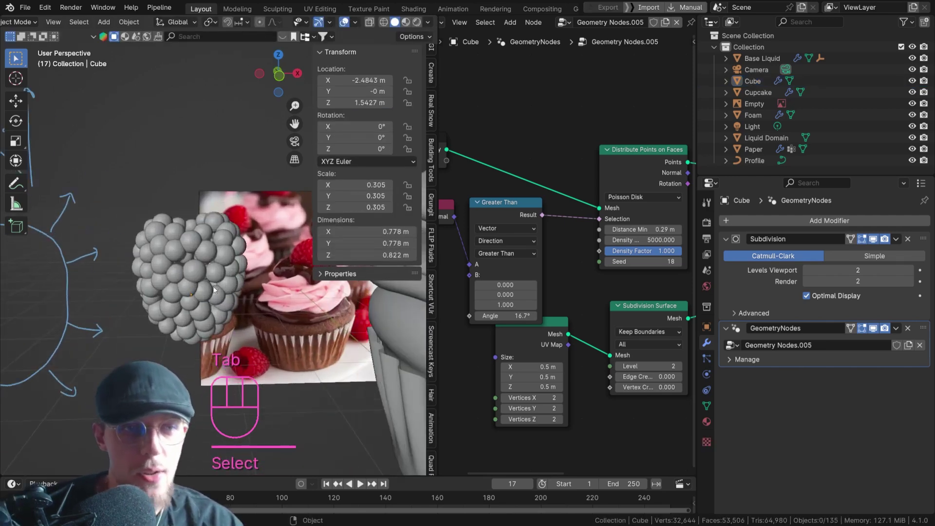
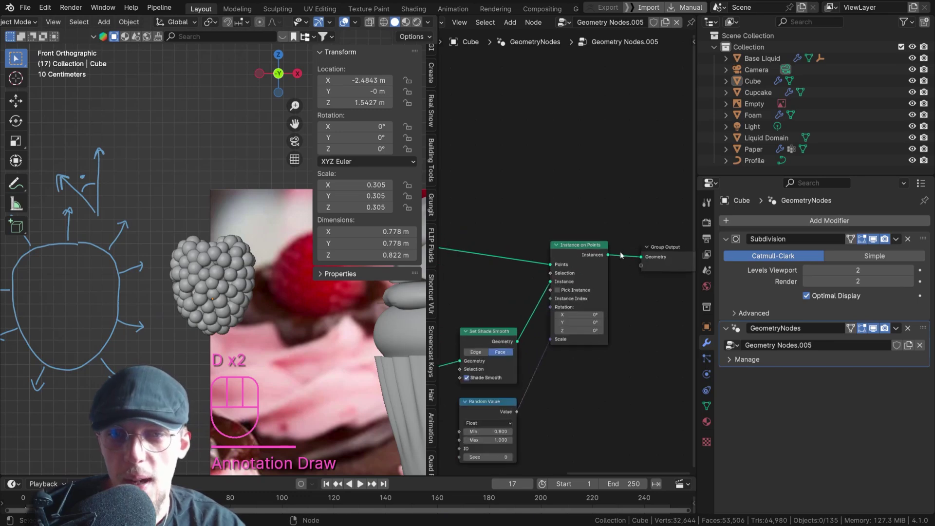
- Add a second Distribute Points on Faces node fed by the Instance on Points spheres
double_click(261, 410)
middle_click(261, 410)
click(261, 410)
middle_click(261, 410)
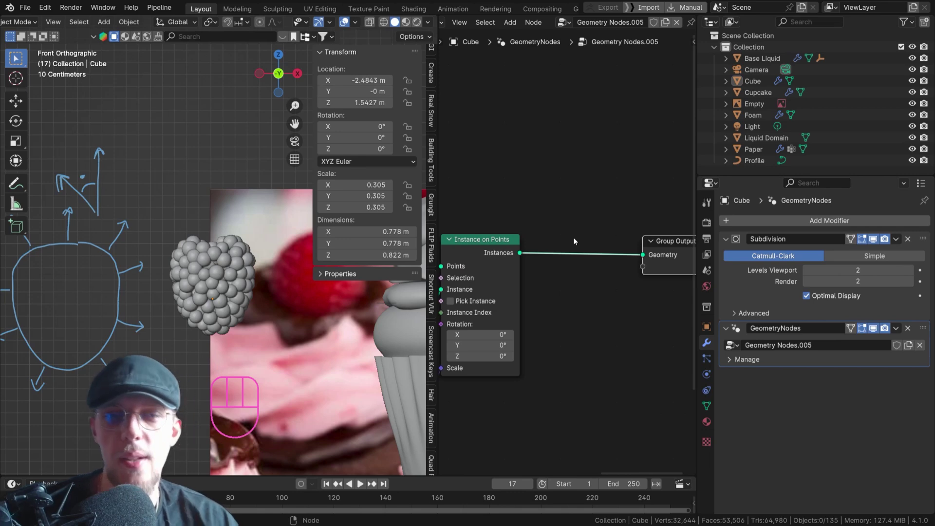
key(shift+a)
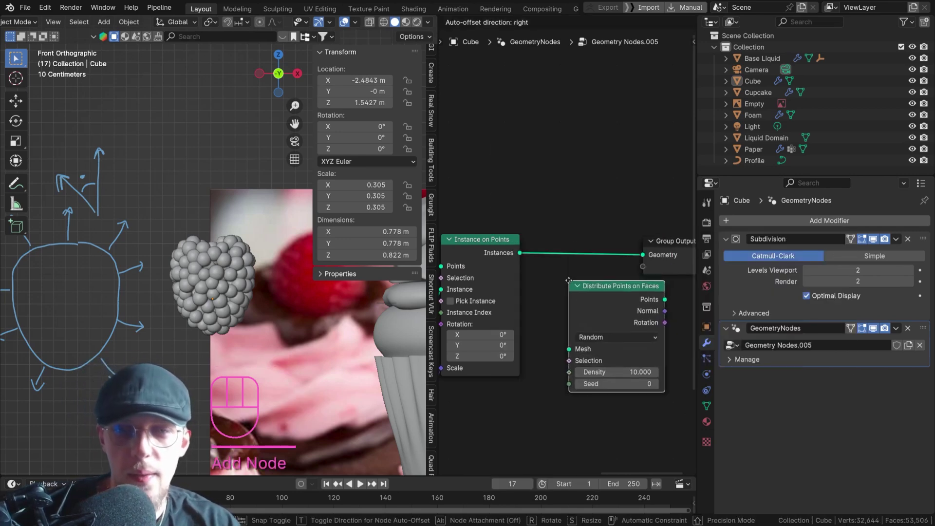
middle_click(261, 406)
click(261, 407)
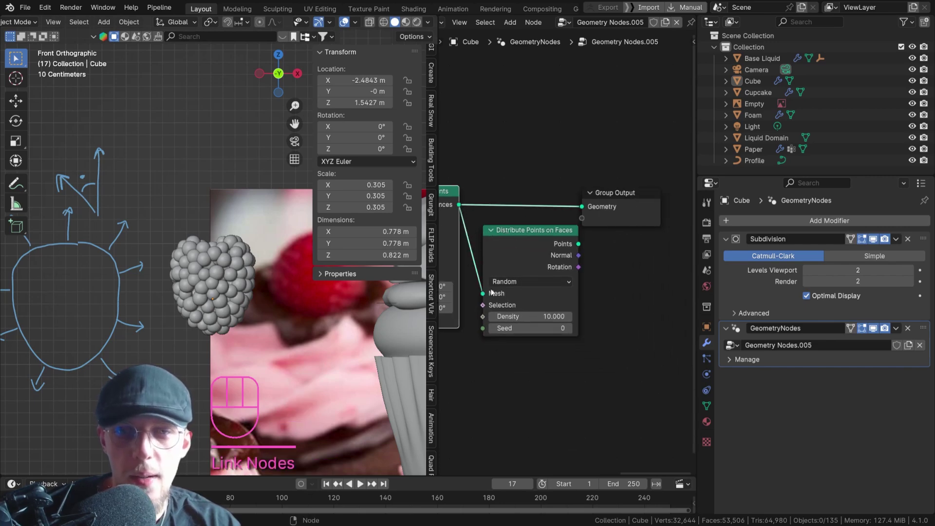
click(261, 406)
- Insert a Join Geometry node just before the Group Output
key(shift+a)
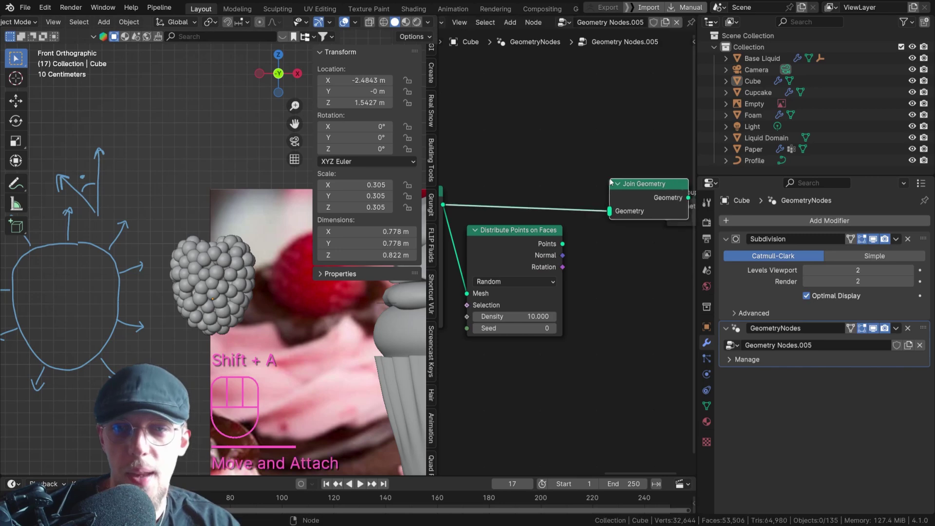
key(g)
click(282, 401)
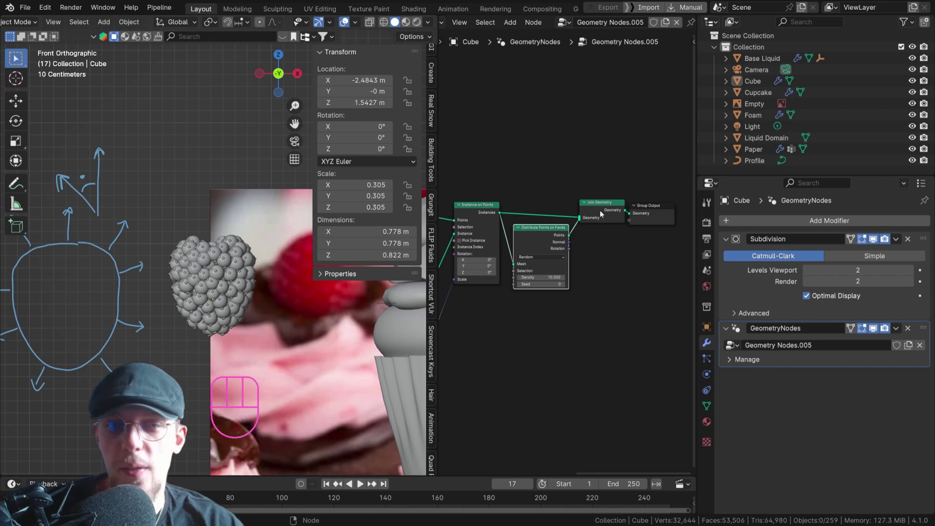
- Wire the new scattered points into Join Geometry and inspect the bumps on the sphere cluster
click(283, 401)
drag(283, 401, 525, 187)
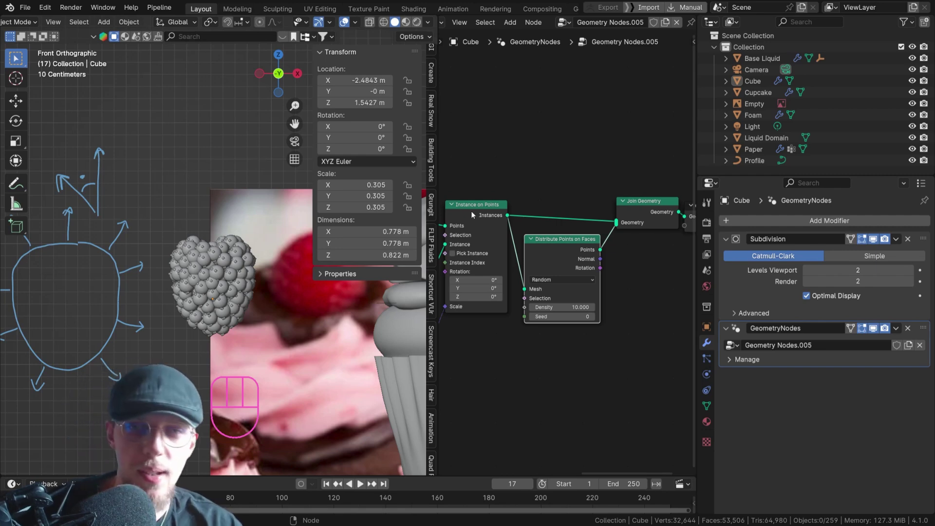
middle_click(282, 401)
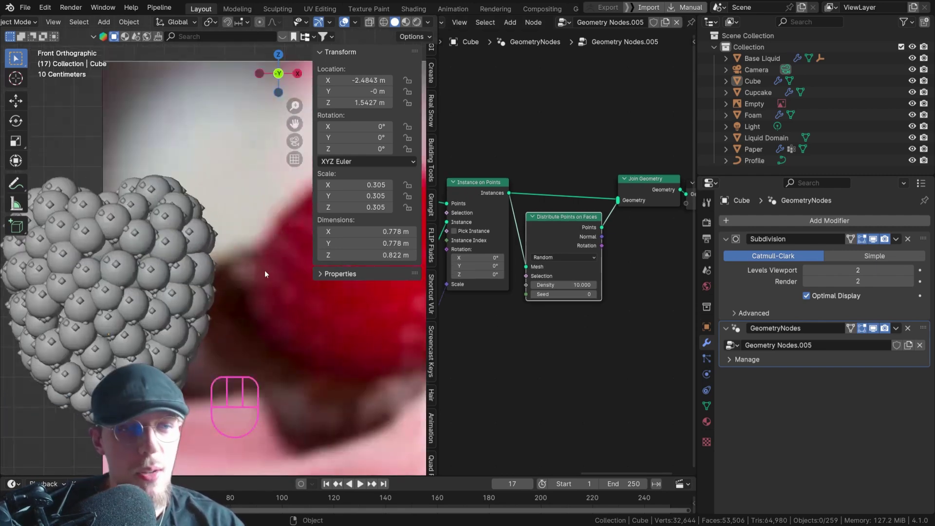
middle_click(185, 270)
drag(176, 264, 177, 270)
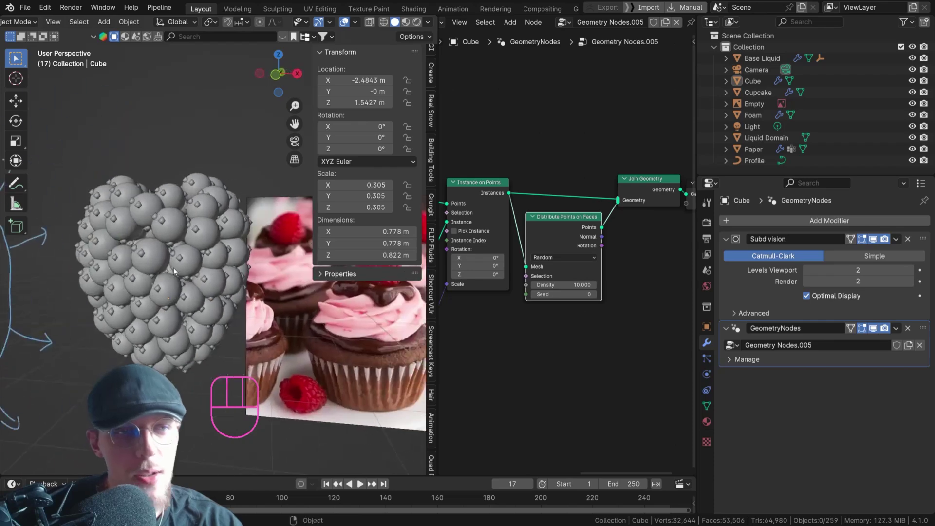
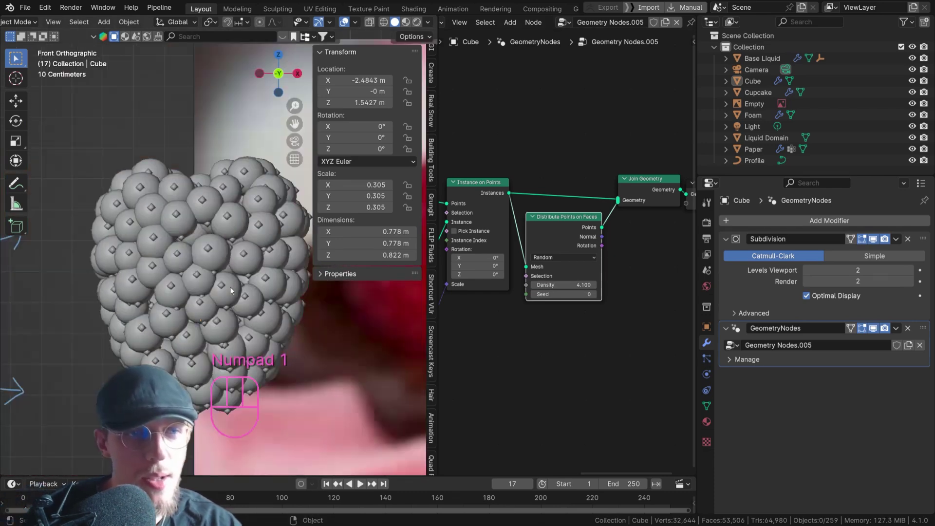
key(KP_1)
- Set the scatter to Poisson Disk, 0.27 m minimum distance, and settle on seed 7
click(562, 222)
click(608, 292)
click(609, 292)
click(608, 291)
key(BackSpace)
click(609, 292)
click(609, 292)
click(609, 292)
click(609, 292)
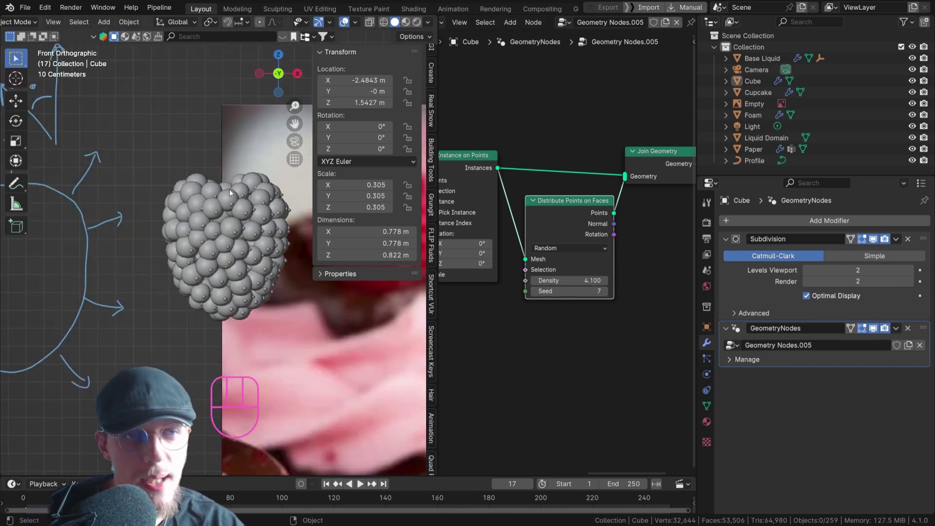
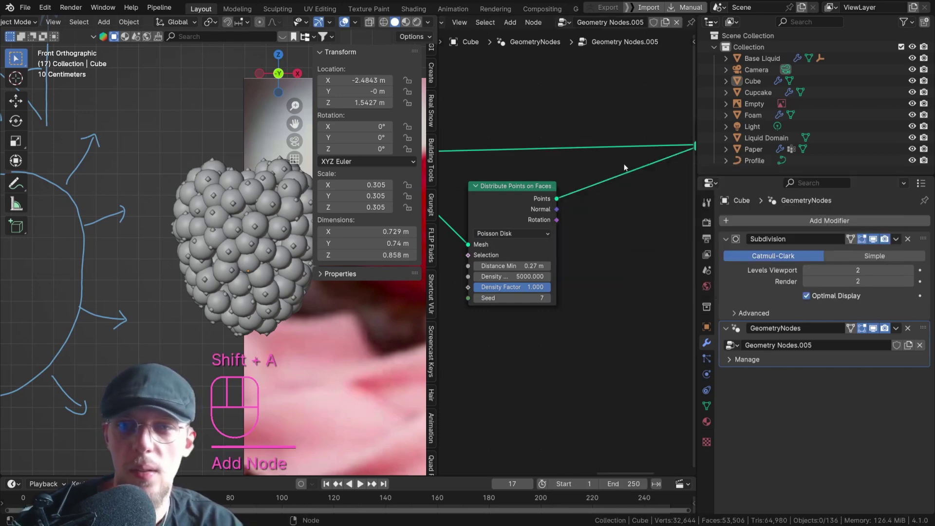
- Instance Curve Line hairs on the points using their Rotation, with instance scale 0.39
key(shift+a)
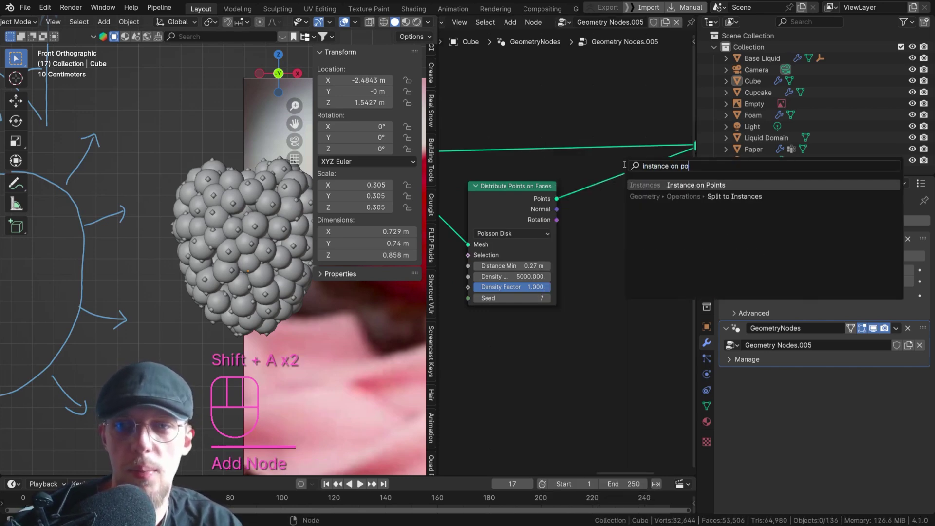
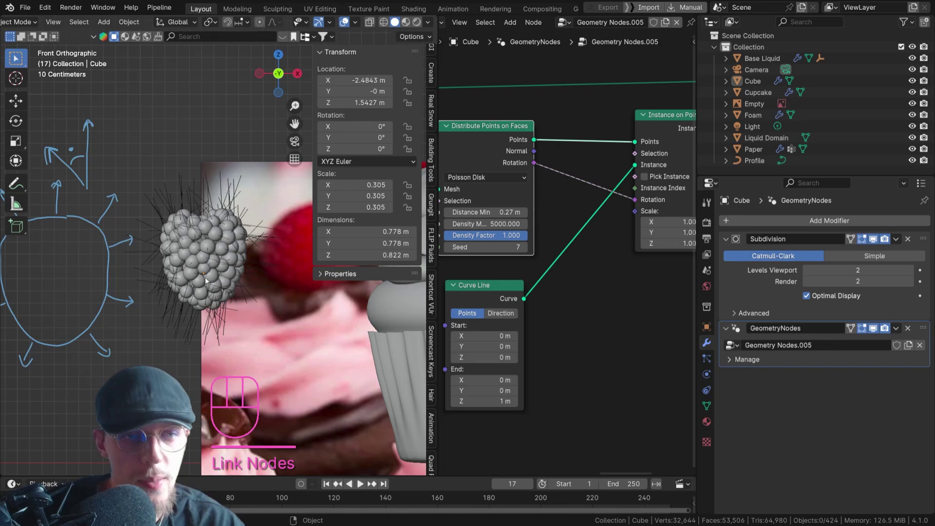
drag(196, 294, 246, 265)
click(246, 265)
middle_click(231, 278)
key(KP_1)
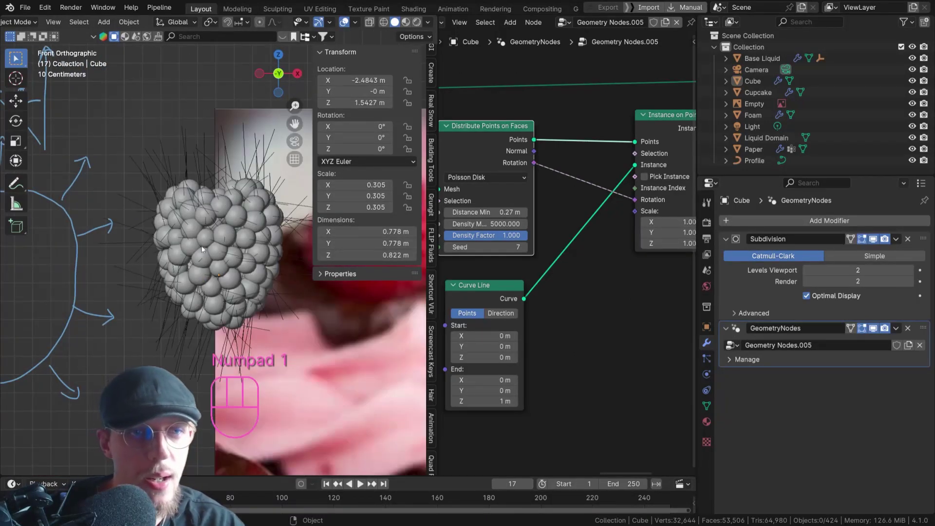
drag(217, 223, 174, 222)
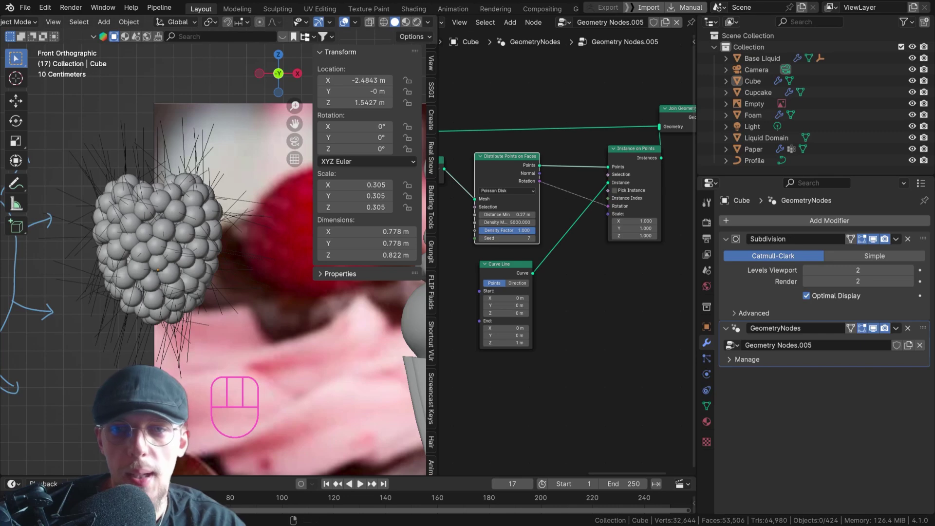
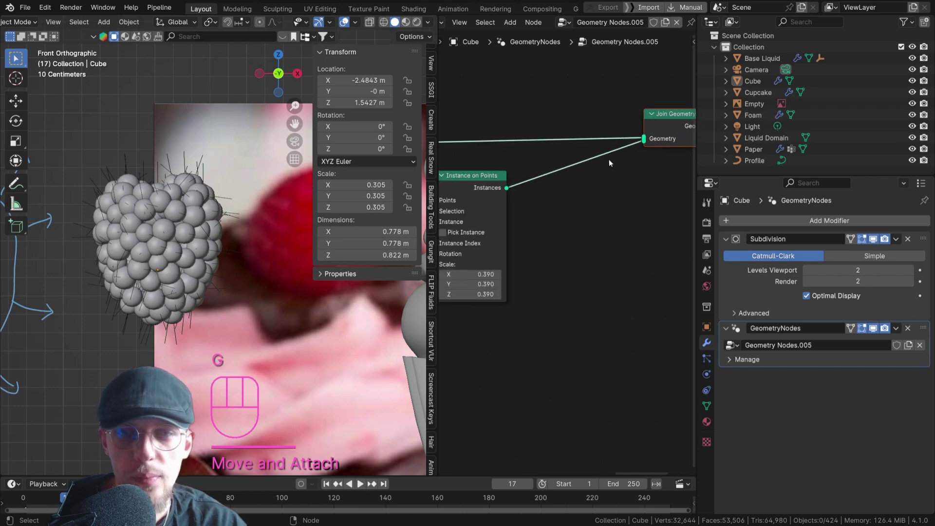
- Realize the hair instances and drive Set Position offset from Noise Texture colour via a Vector Math node
key(shift+a)
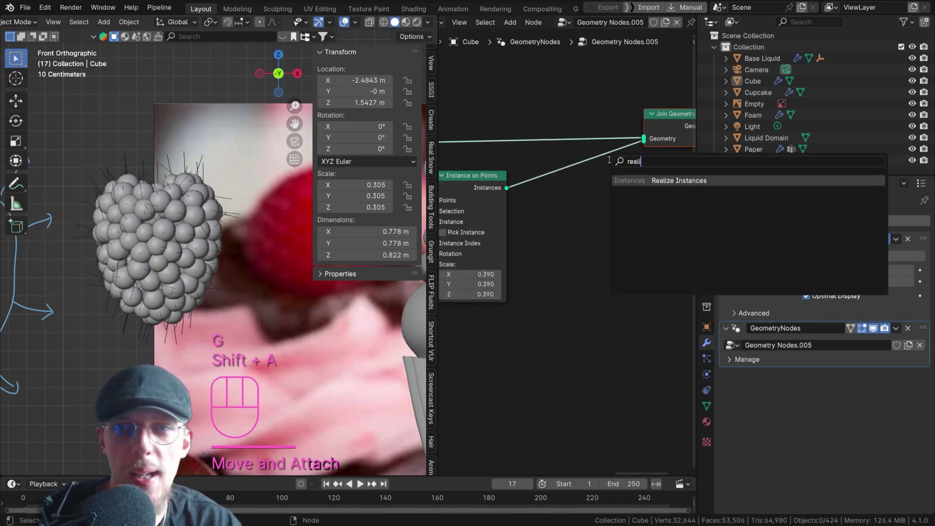
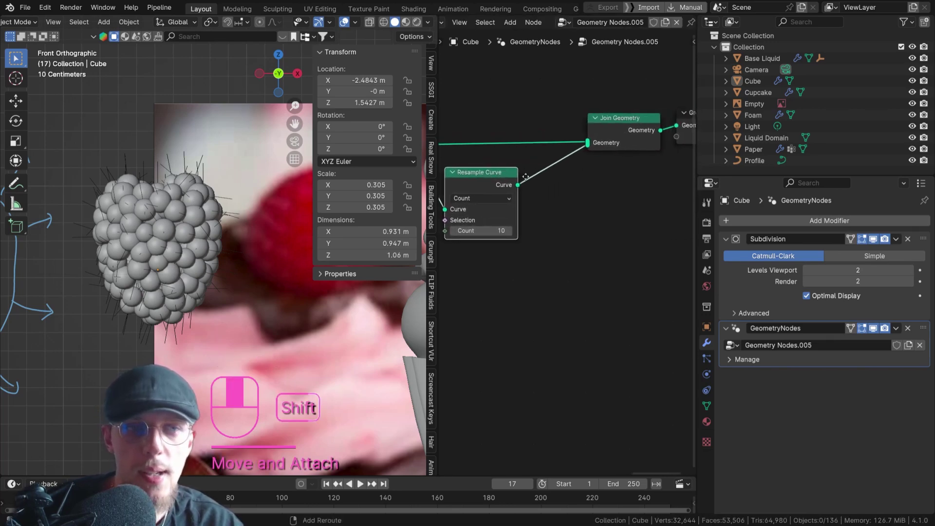
key(shift+a)
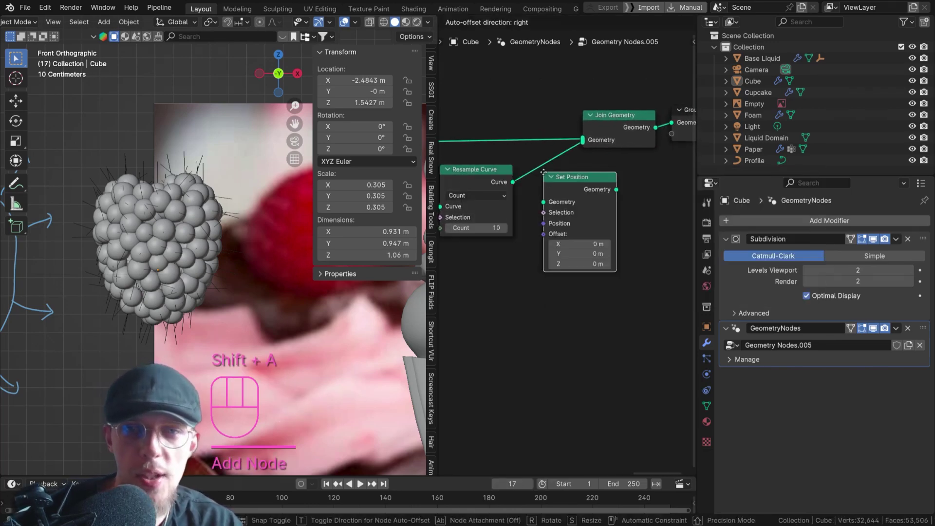
drag(609, 196, 605, 199)
drag(563, 240, 556, 240)
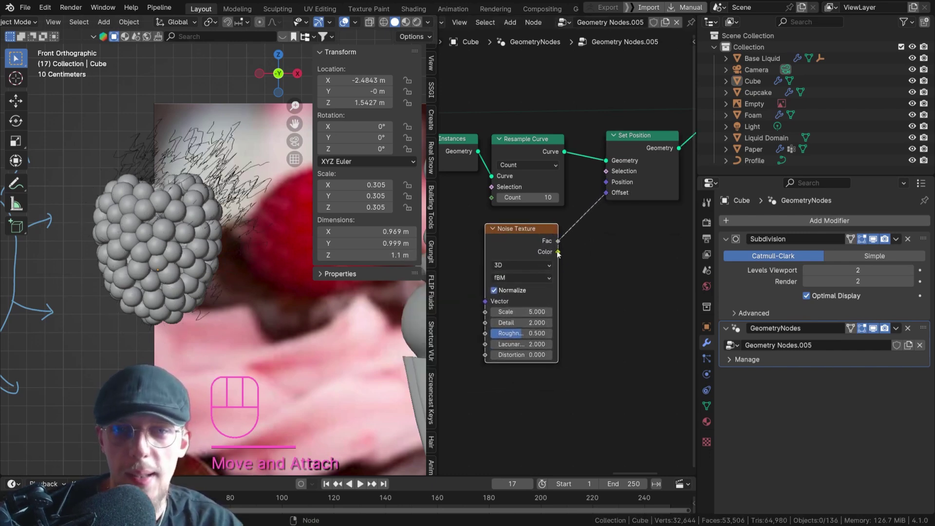
drag(560, 253, 609, 197)
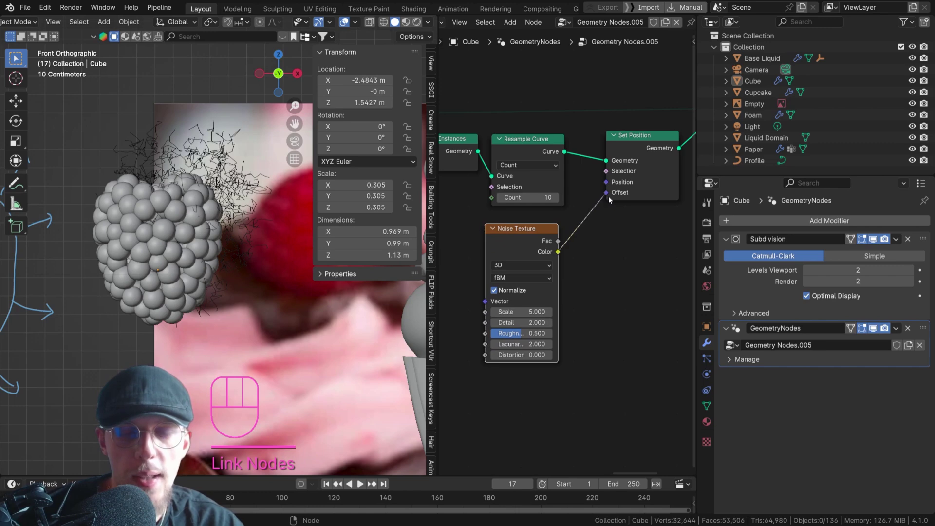
key(shift+a)
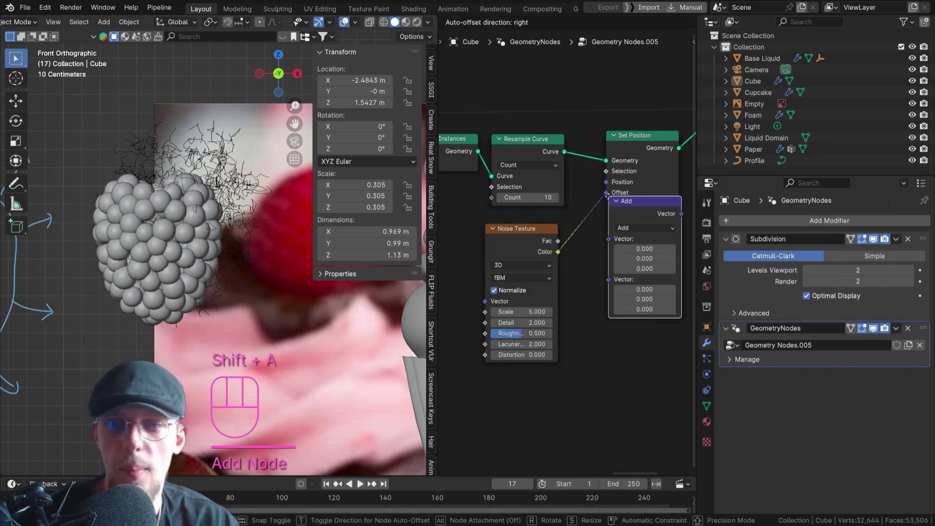
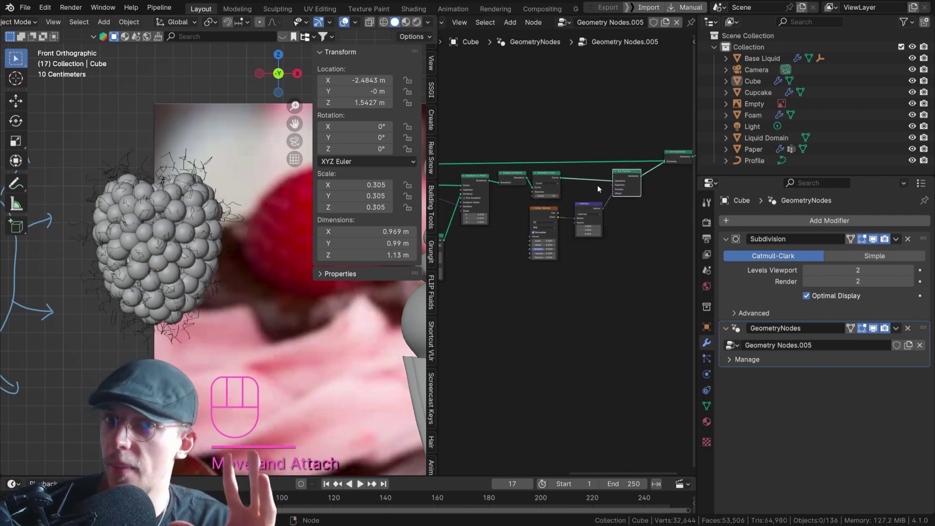
- Make the Vector Math Subtract 0.5, raise Resample Curve count to 16, and reposition Noise Texture
middle_click(536, 203)
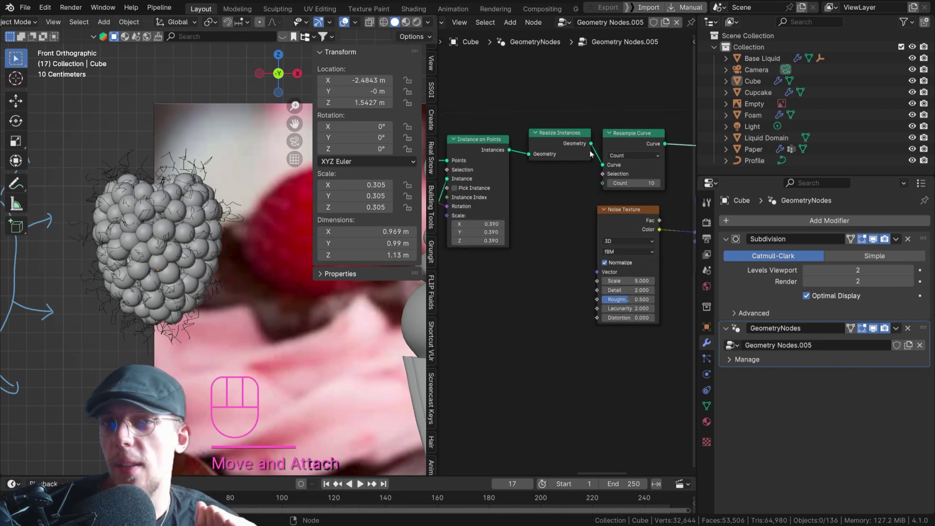
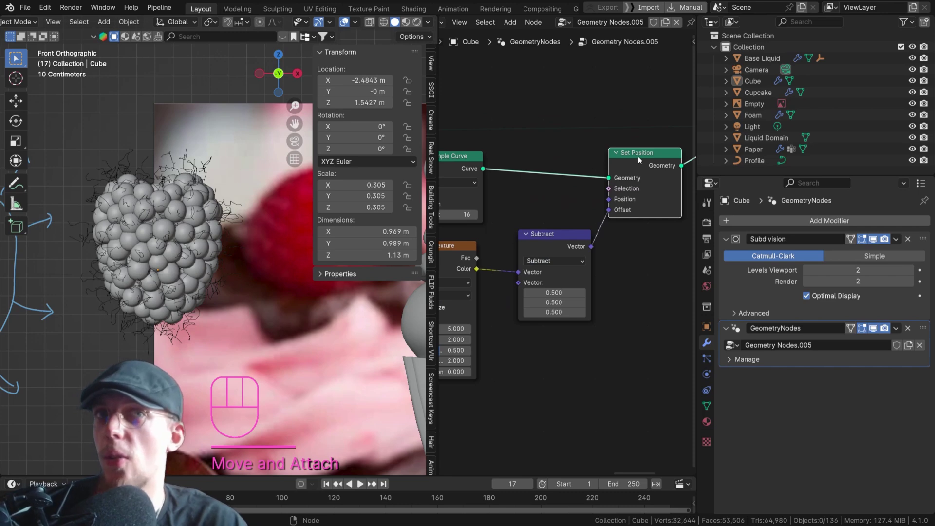
drag(546, 233, 638, 187)
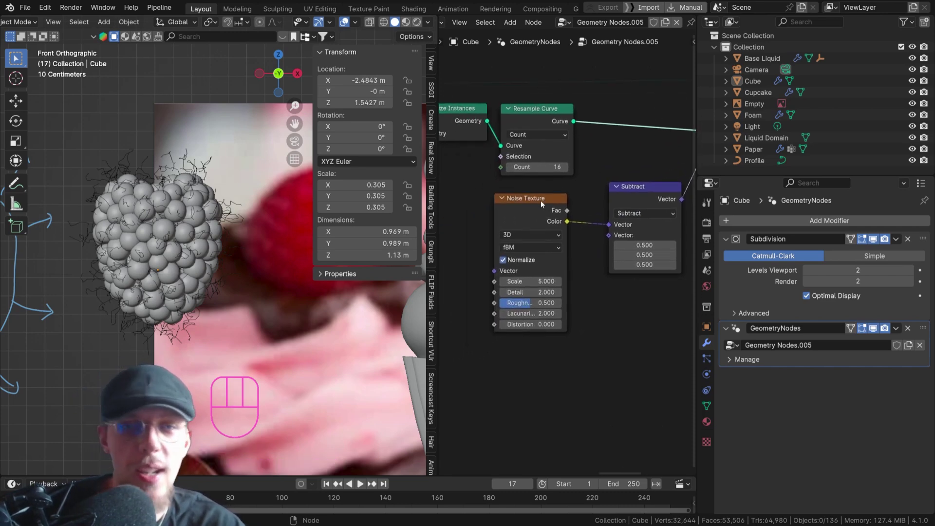
click(542, 204)
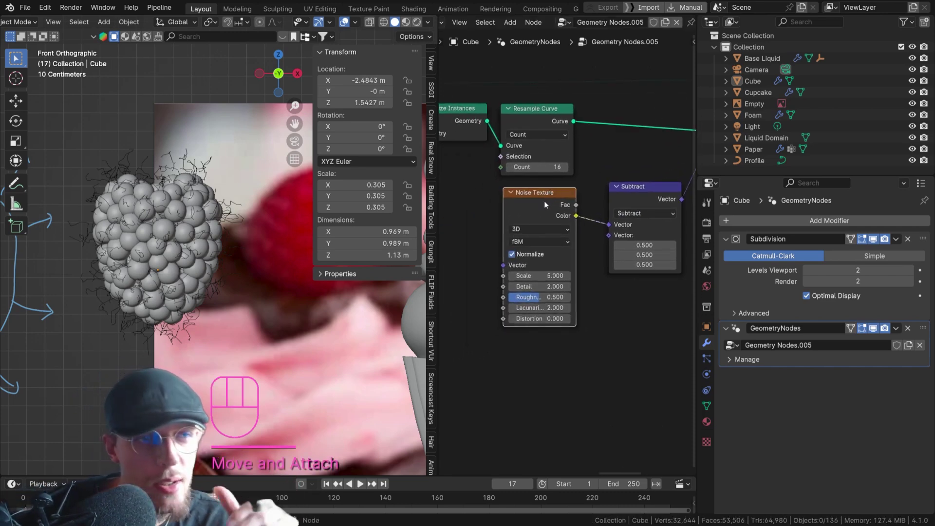
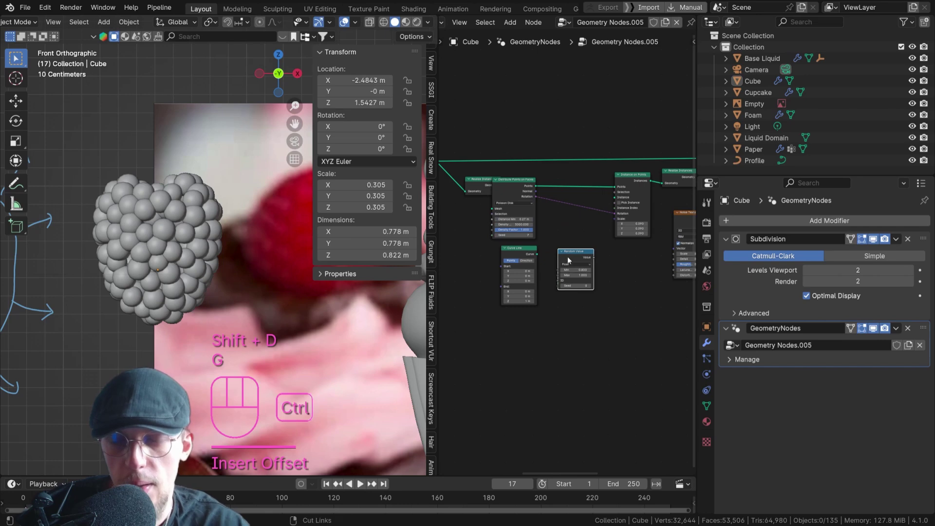
- Undo to restore the hairs, then randomize their scale between 0.2 and 0.4
key(ctrl+z)
key(ctrl+z)
key(g)
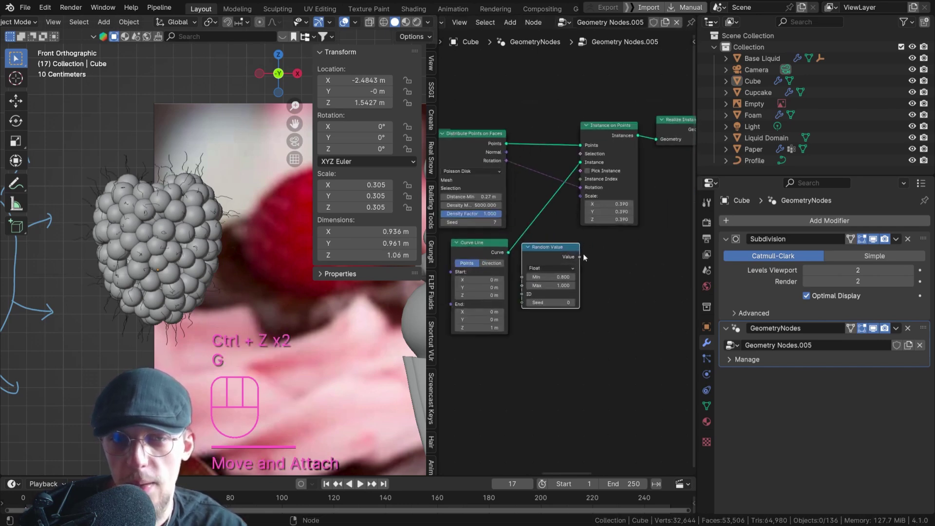
drag(578, 247, 583, 168)
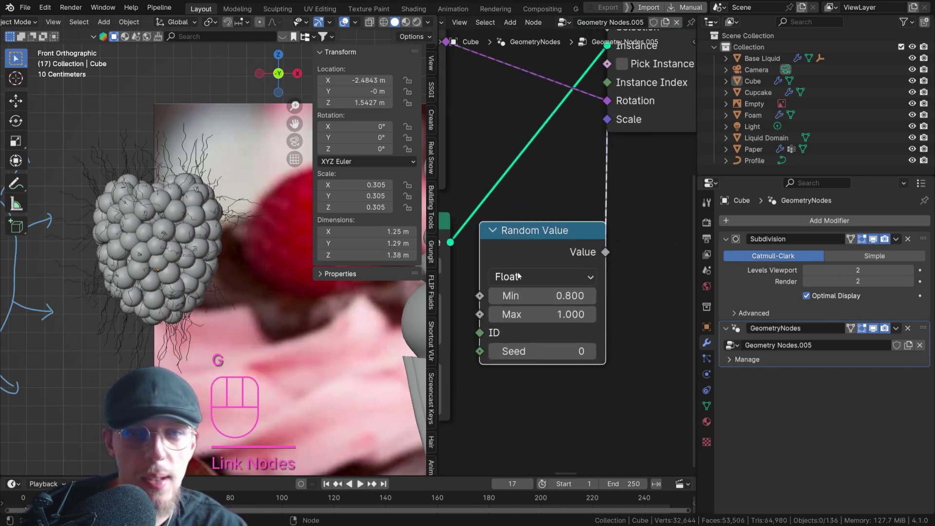
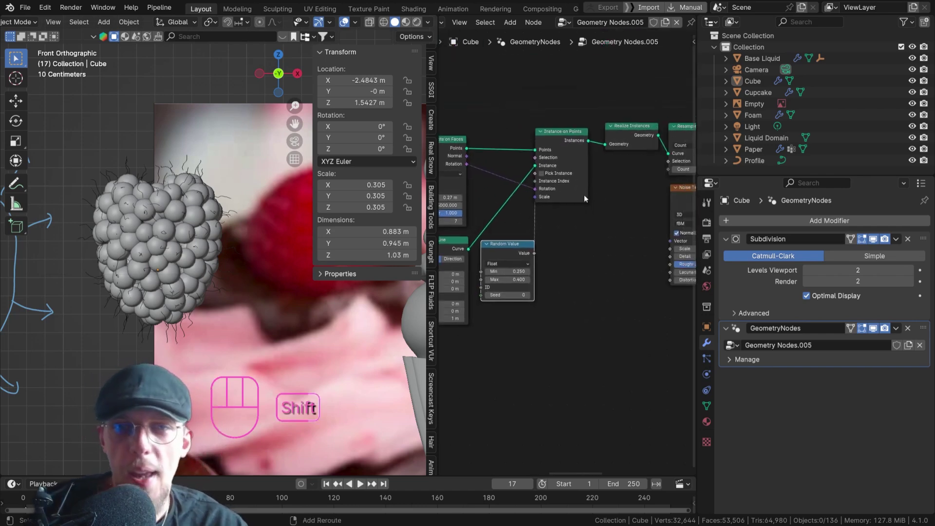
- Add a Vector Math Scale node at 0.2 after Subtract to soften the noise bending
middle_click(622, 196)
drag(229, 150, 169, 171)
middle_click(158, 210)
middle_click(587, 256)
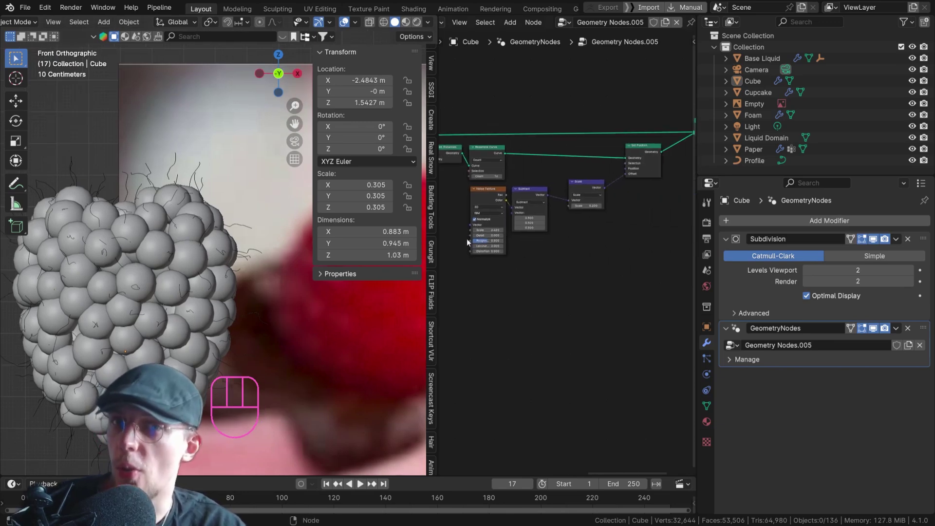
drag(589, 188, 563, 199)
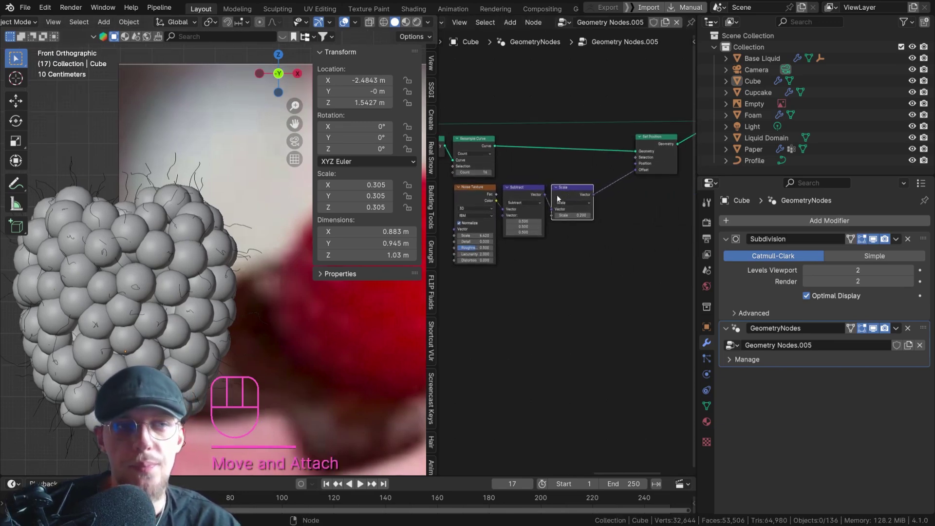
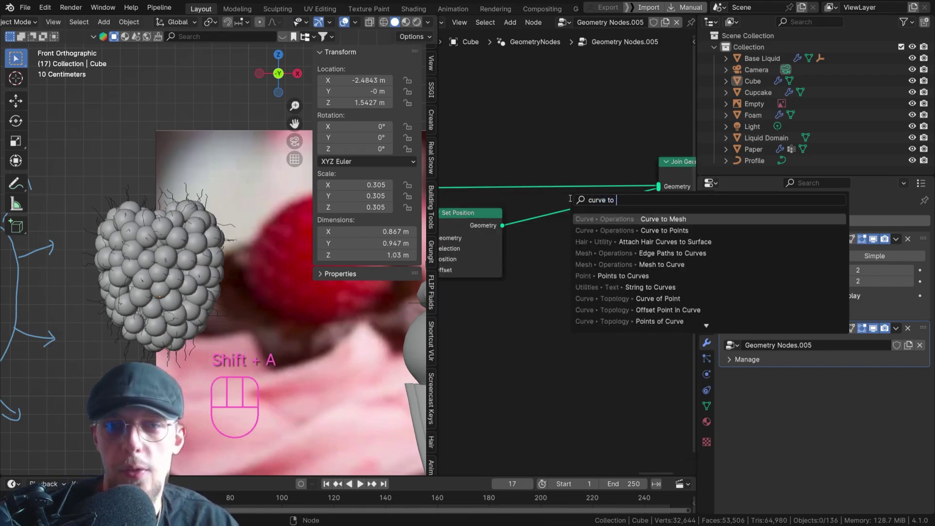
- Convert hairs with Curve to Mesh using a 3-point, 0.003 m Curve Circle profile, and save
middle_click(636, 215)
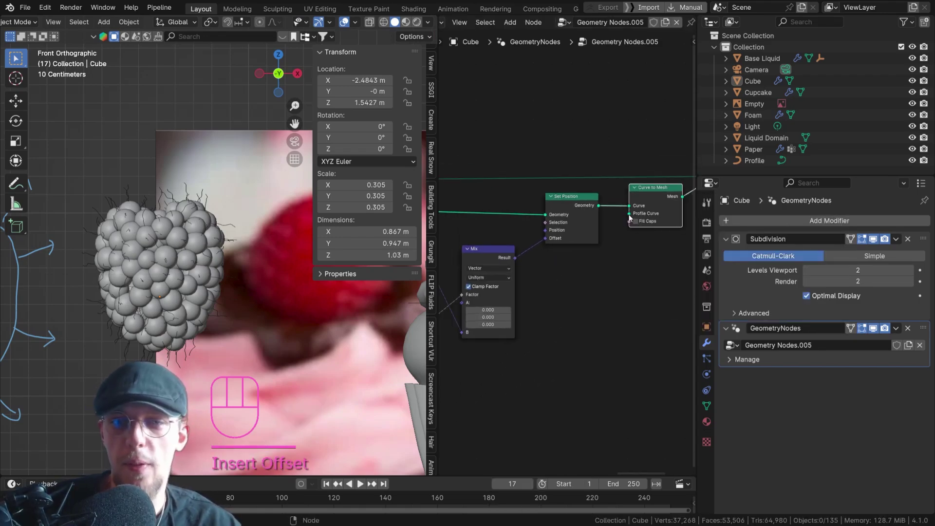
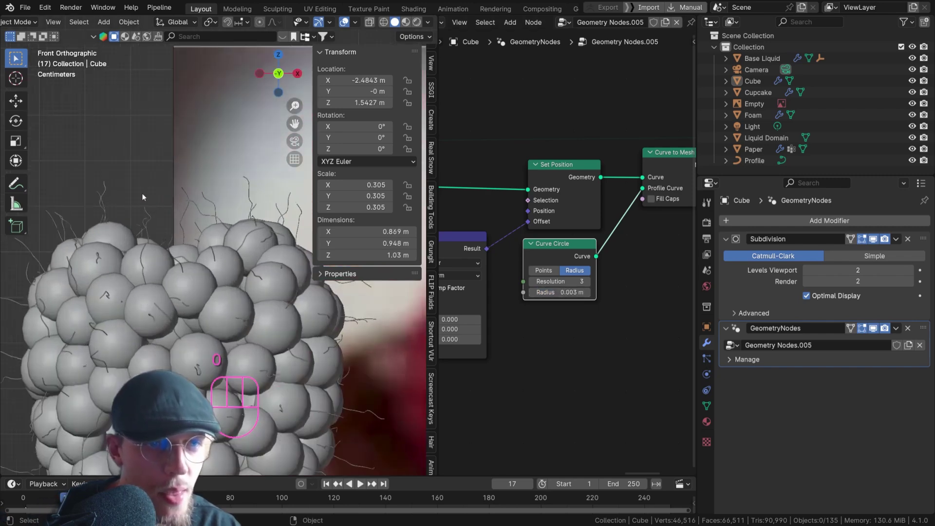
key(ctrl+s)
middle_click(150, 254)
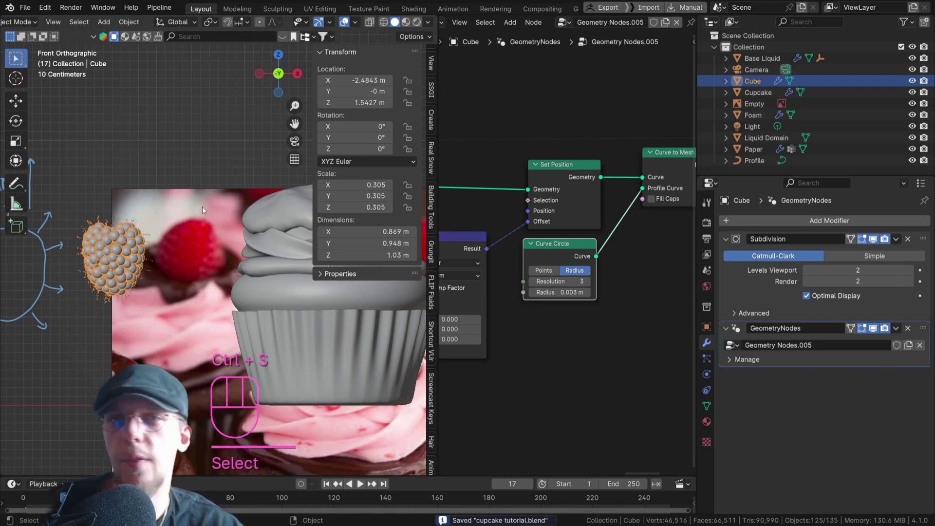
- Raise the raspberry above the cupcake and tumble-rotate it to match the frosting's tilt
drag(268, 229, 266, 264)
drag(267, 232, 165, 307)
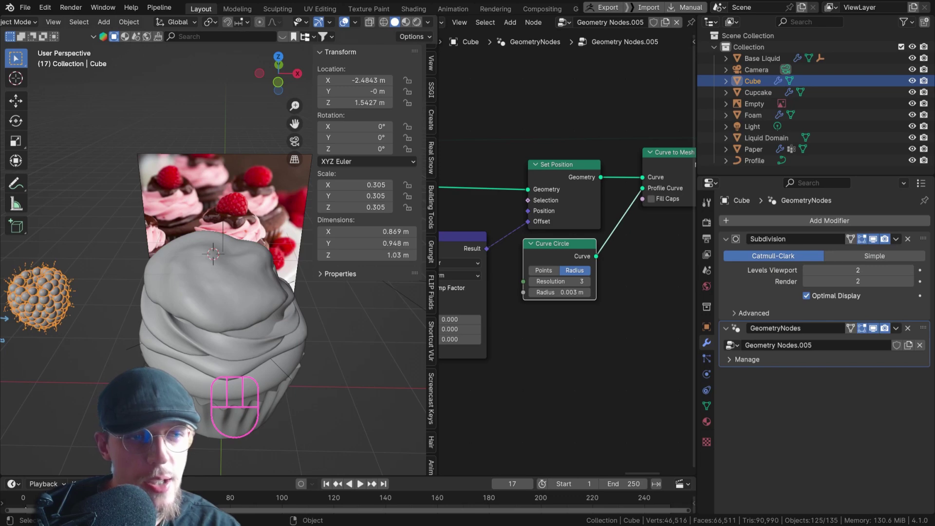
key(g)
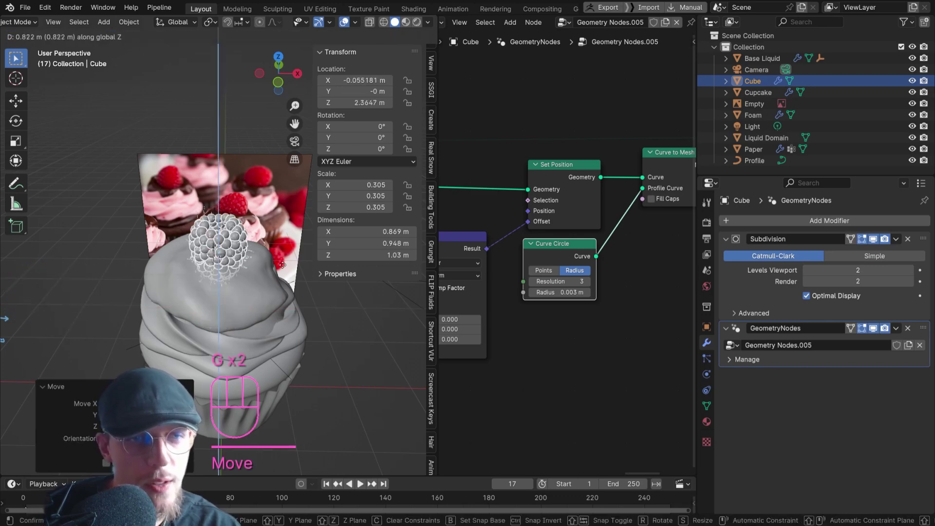
key(g)
key(r)
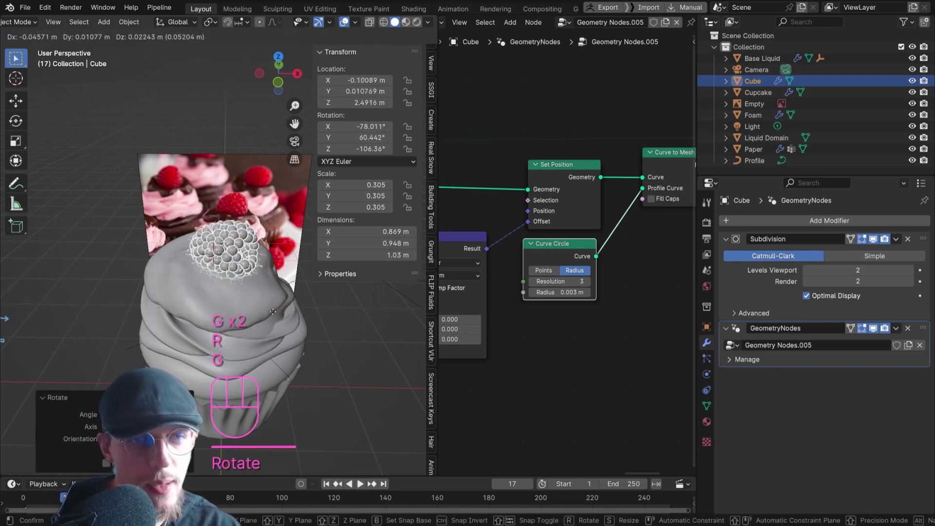
key(g)
drag(236, 282, 162, 263)
key(g)
drag(235, 274, 322, 263)
- Scale the raspberry down to about 0.29 and settle it on top of the frosting
key(r)
drag(254, 294, 295, 263)
drag(288, 263, 316, 262)
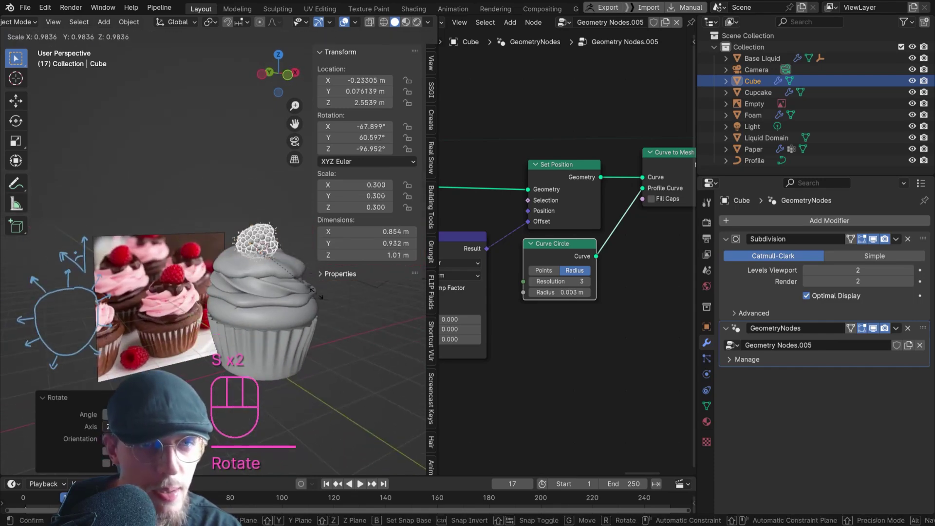
key(s)
key(g)
drag(283, 280, 246, 282)
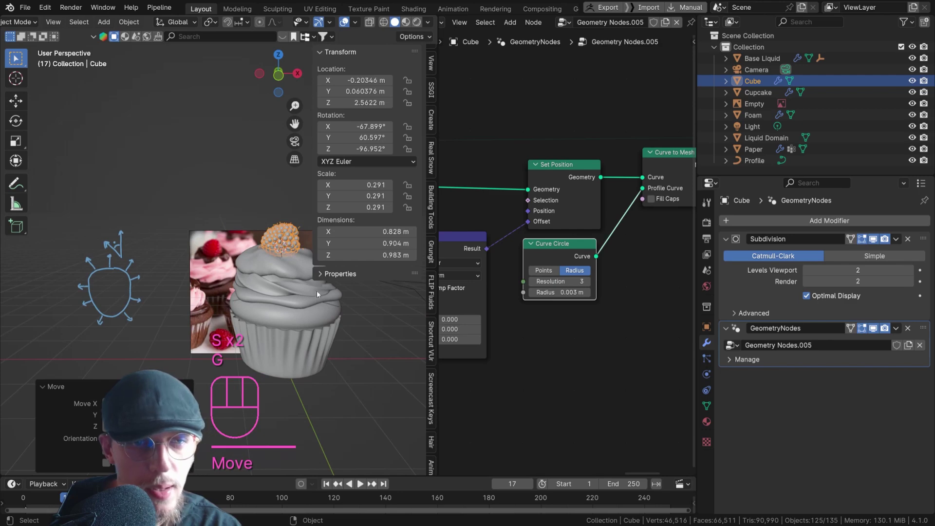